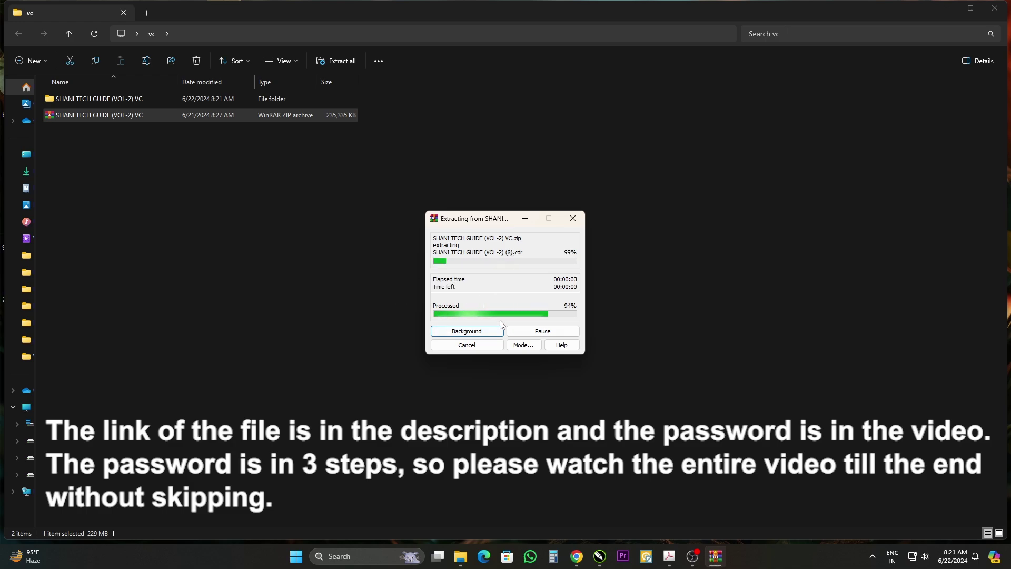
Step: Navigate into the extracted templates folder and its Font subfolder
left_click(95, 103)
double_click(96, 103)
left_click(126, 101)
double_click(127, 101)
left_click(93, 104)
double_click(92, 104)
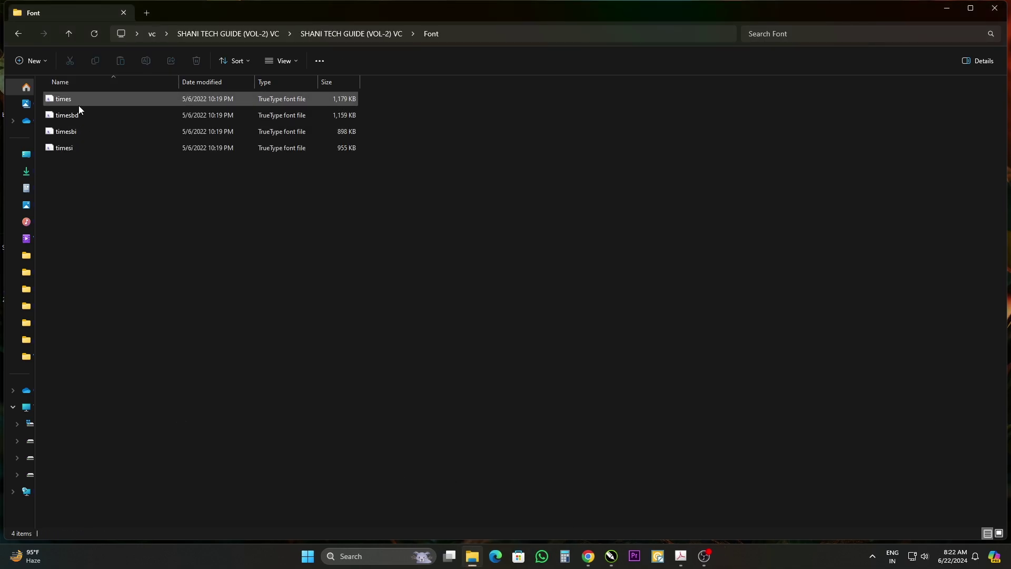
Step: Select the four Times font files and install them from the context menu
left_click(82, 110)
right_click(97, 119)
left_click(146, 322)
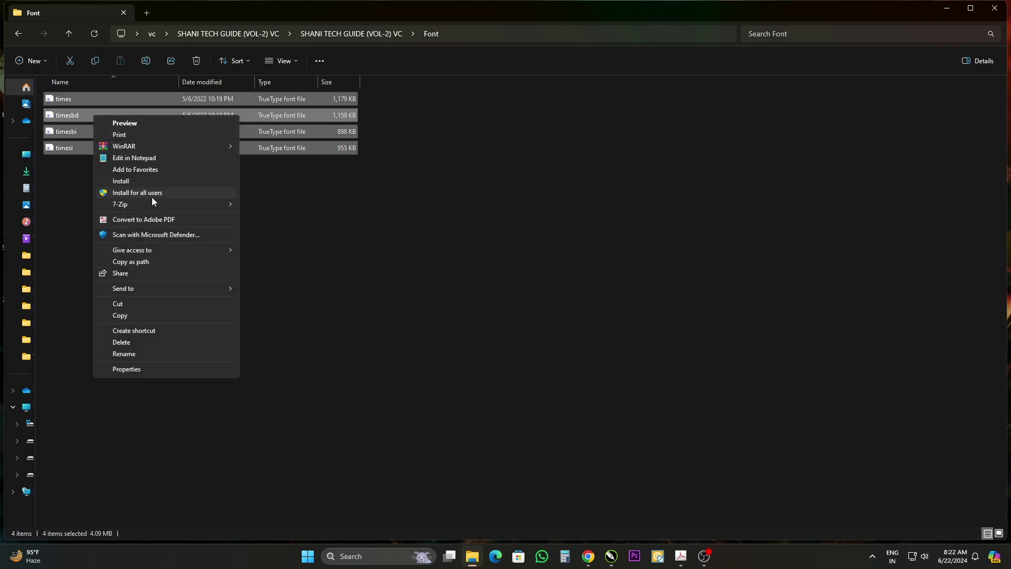
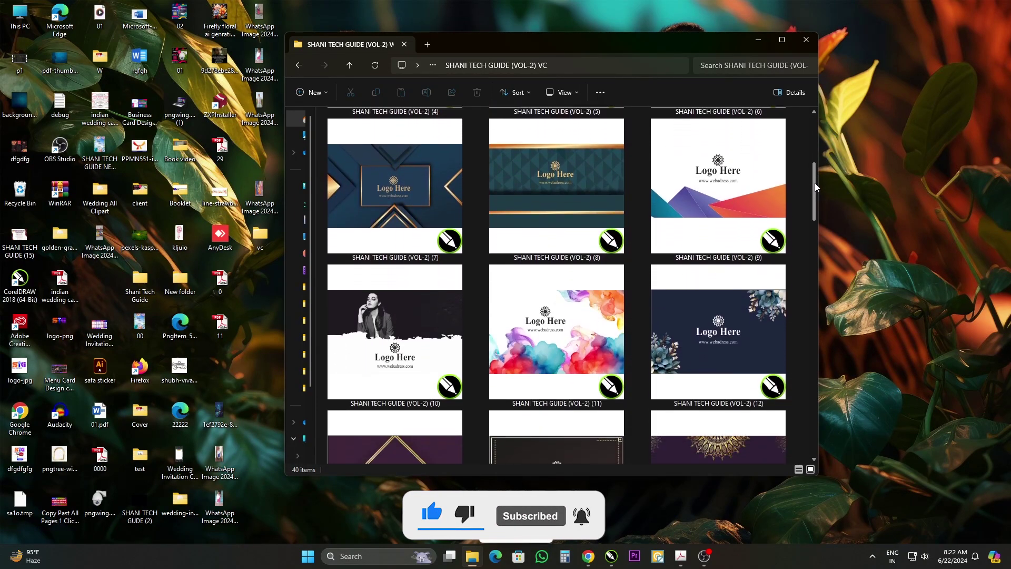
Step: Browse the business card template thumbnails in the templates folder
left_click(824, 220)
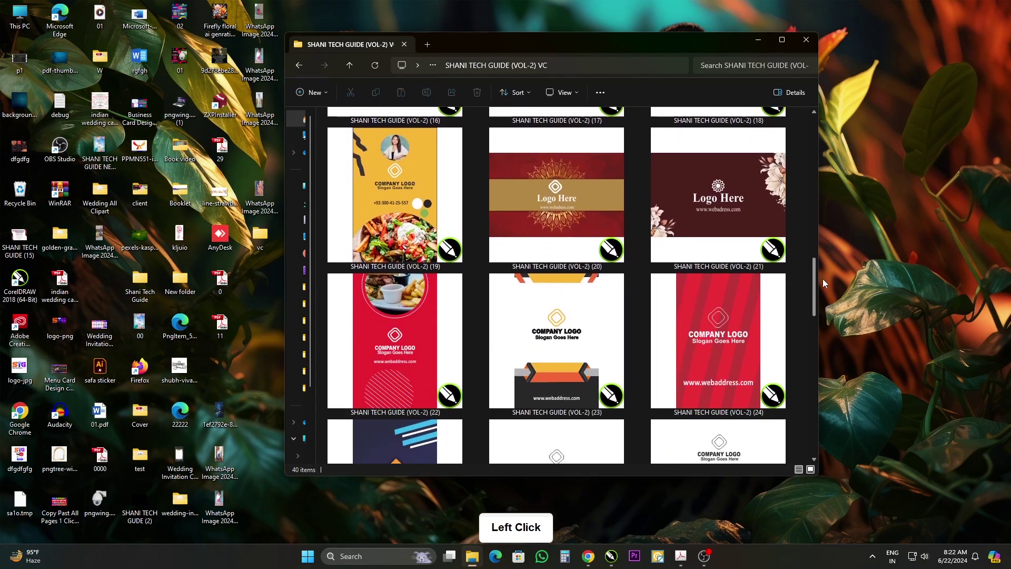
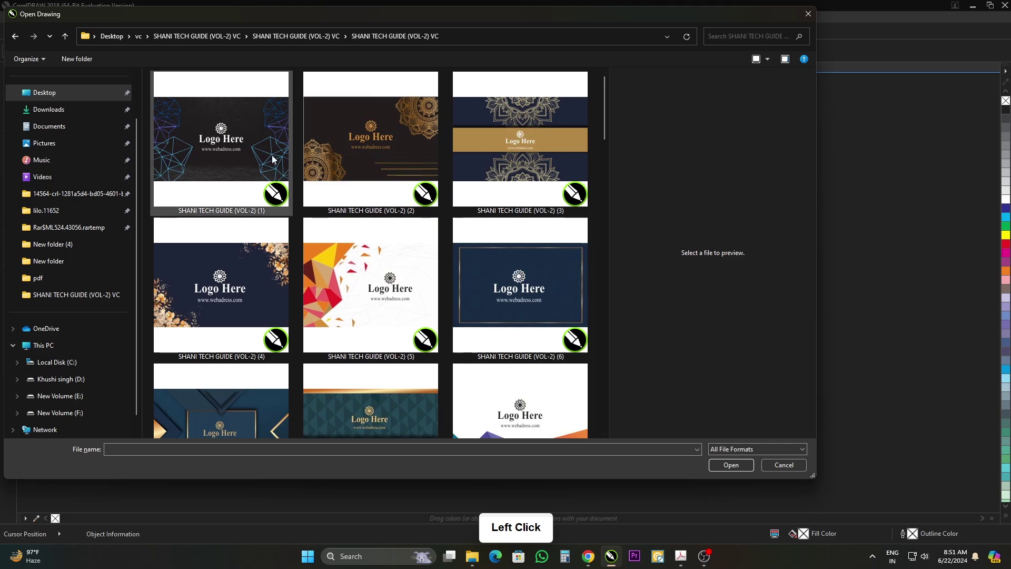
Step: Preview templates, open watercolour template 11 and show its back side, then pick navy template 6
left_click(244, 144)
left_click(402, 173)
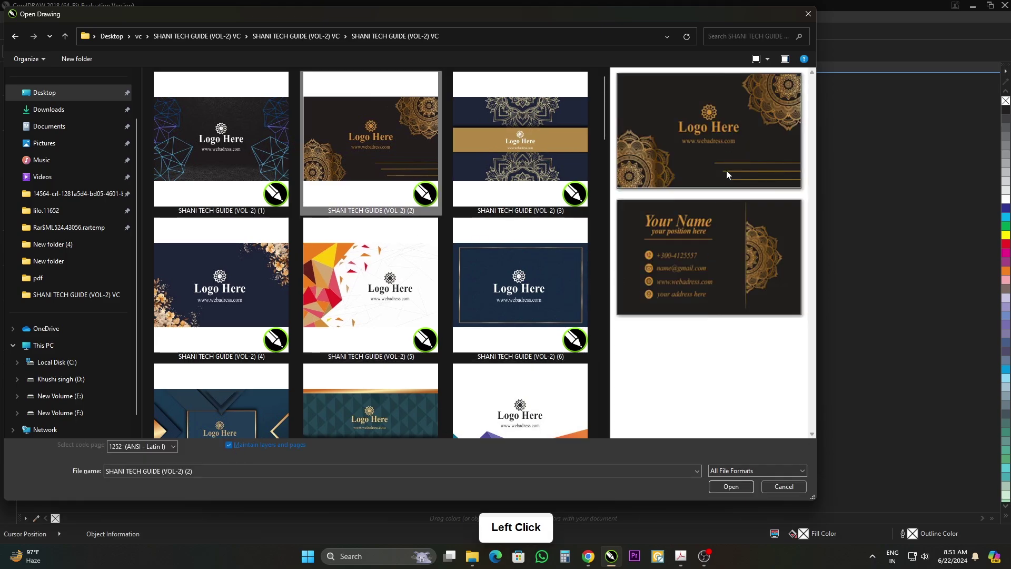
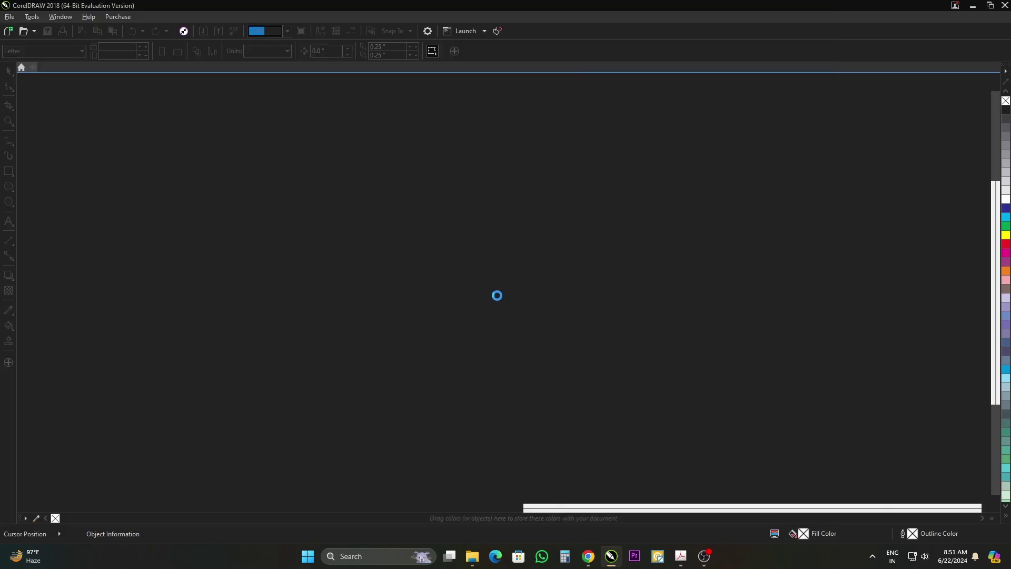
left_click(795, 356)
left_click(145, 510)
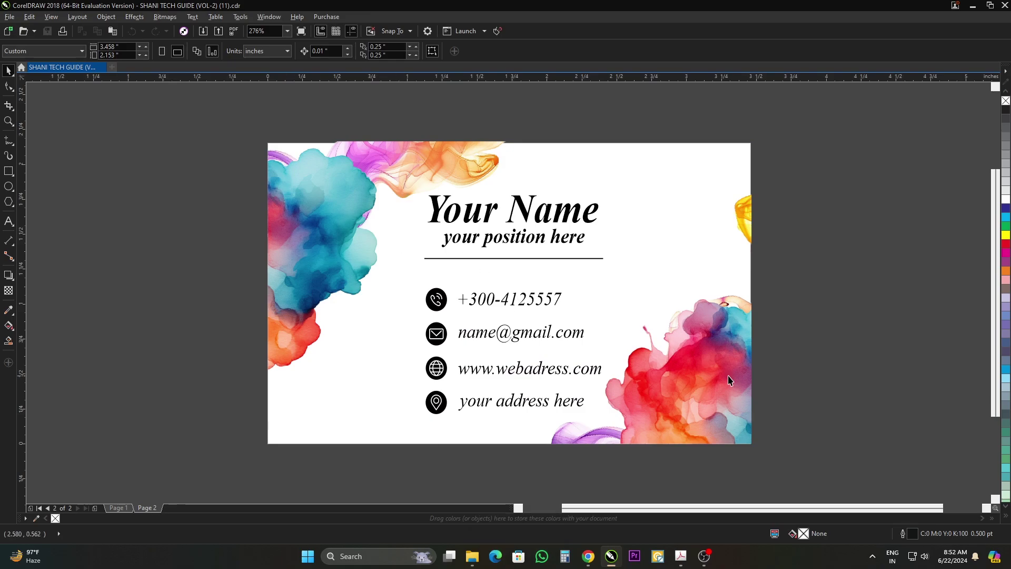
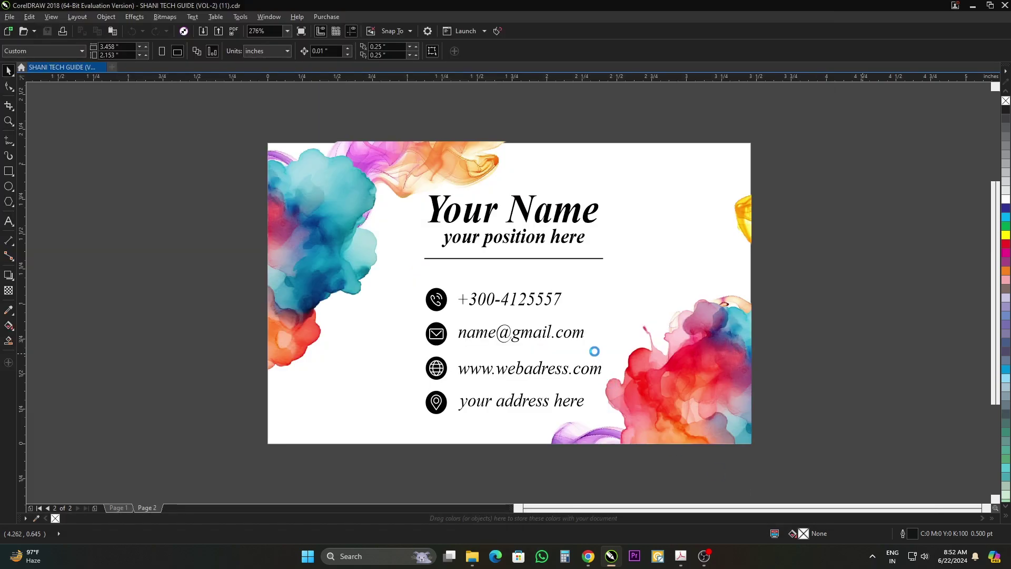
left_click(786, 307)
Step: Open navy bordered template 6 and retype its Logo Here heading as Shani Tech Guide
double_click(799, 331)
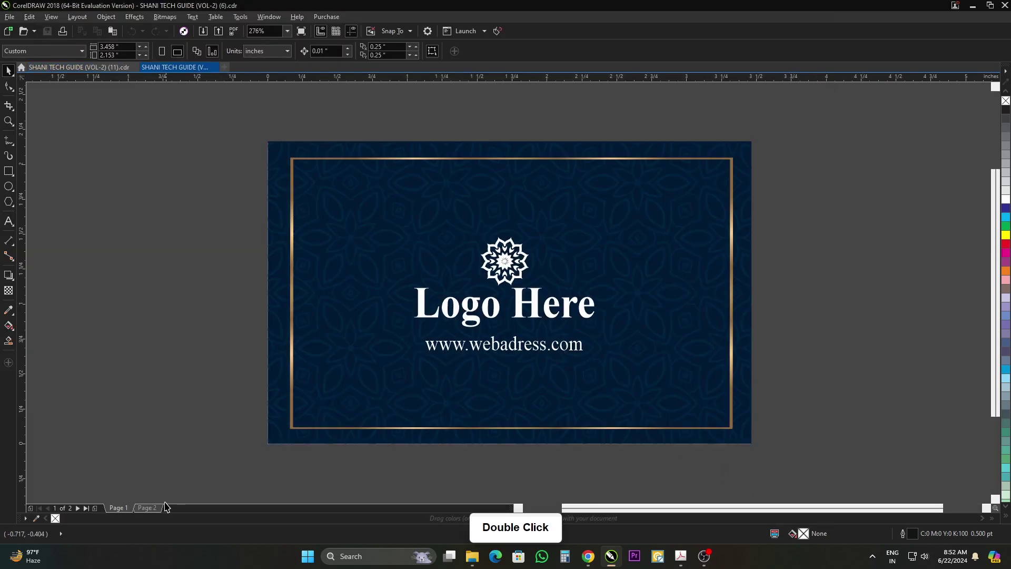
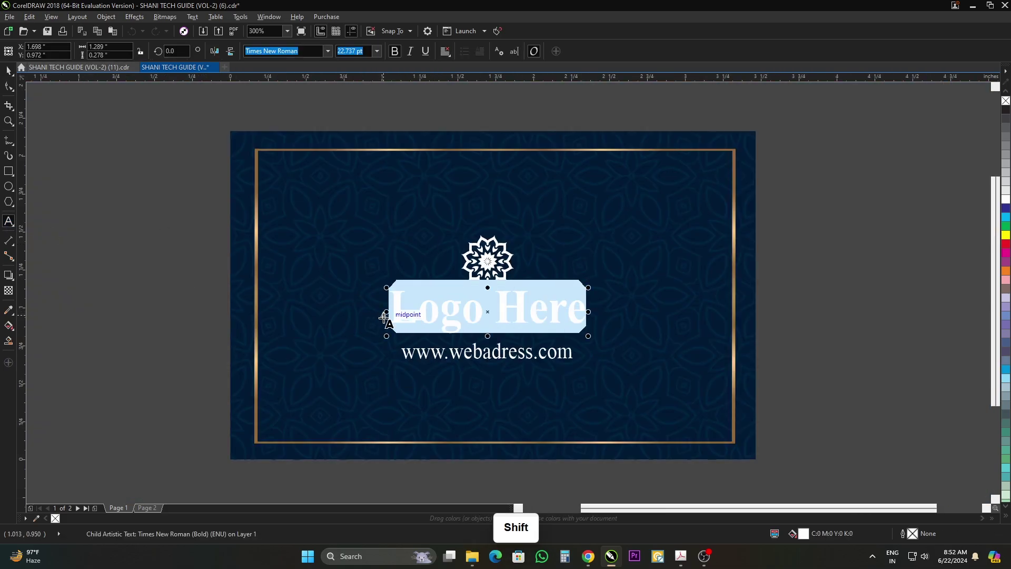
key("h")
key("space")
key("shift+t")
key("e")
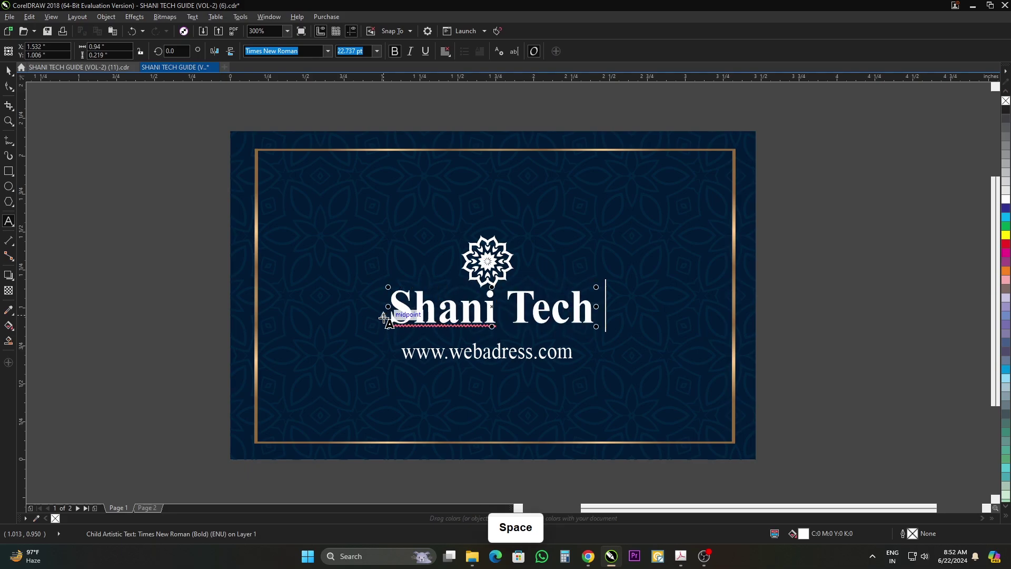
key("u")
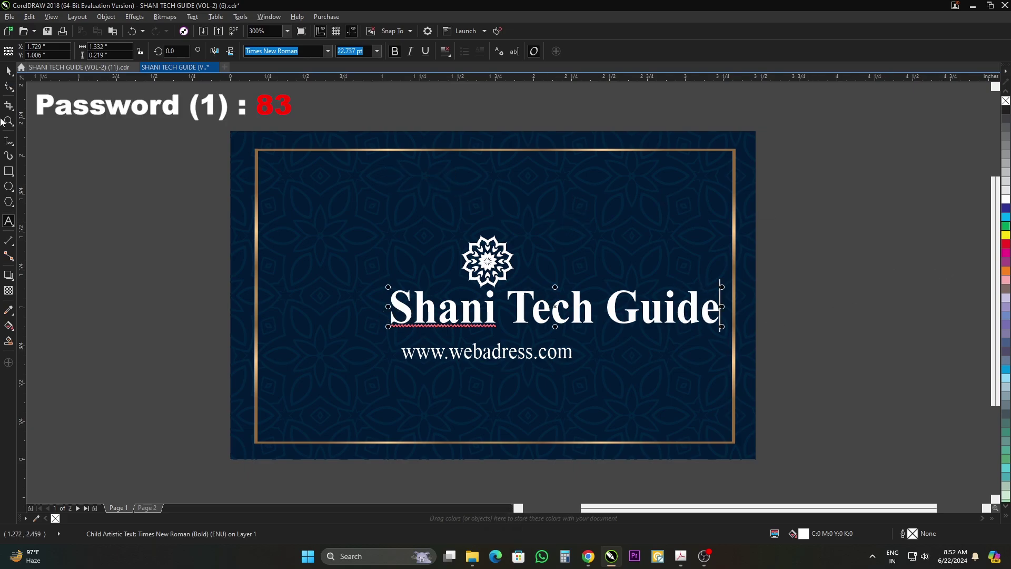
Step: Finish editing and select the logo and website group with the Pick tool
left_click(8, 72)
double_click(116, 218)
left_click(522, 305)
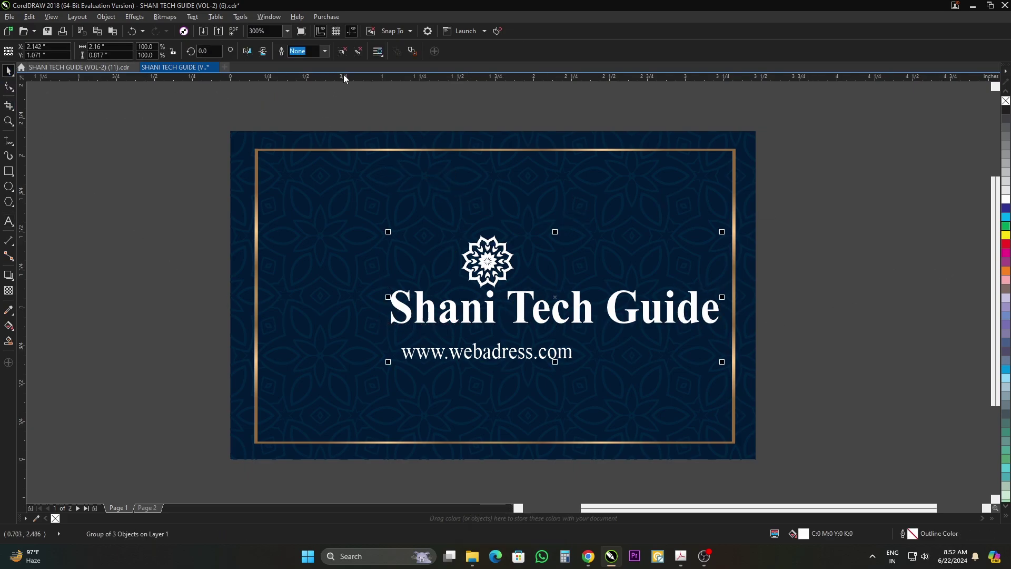
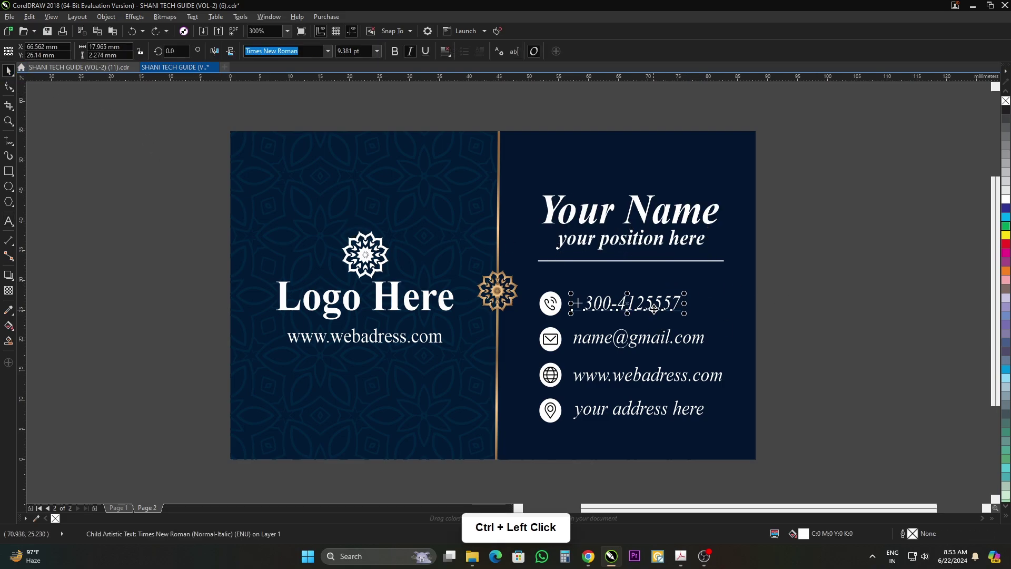
Step: Edit the phone number text, then undo back to the original contact details
key("F8")
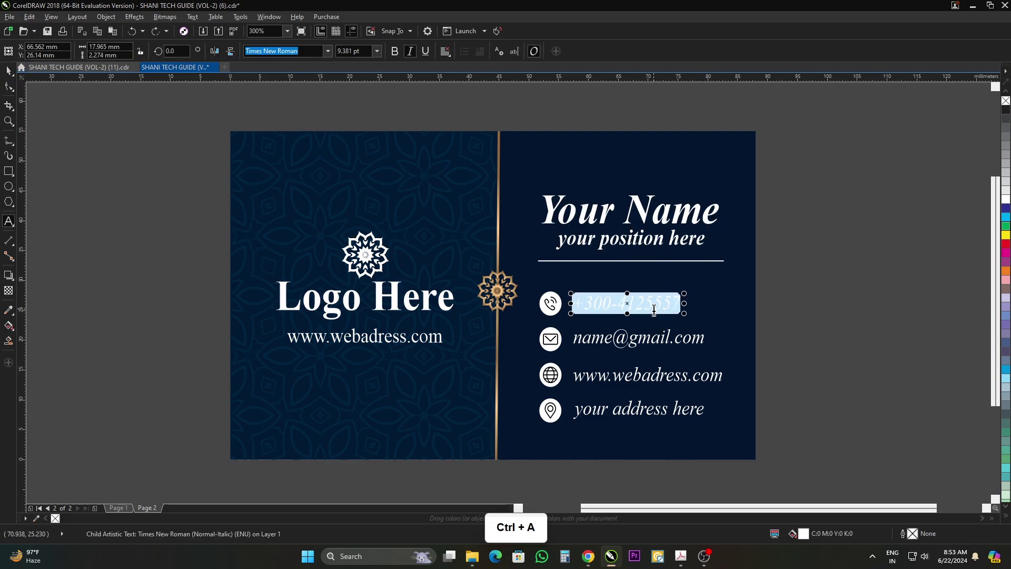
key("0")
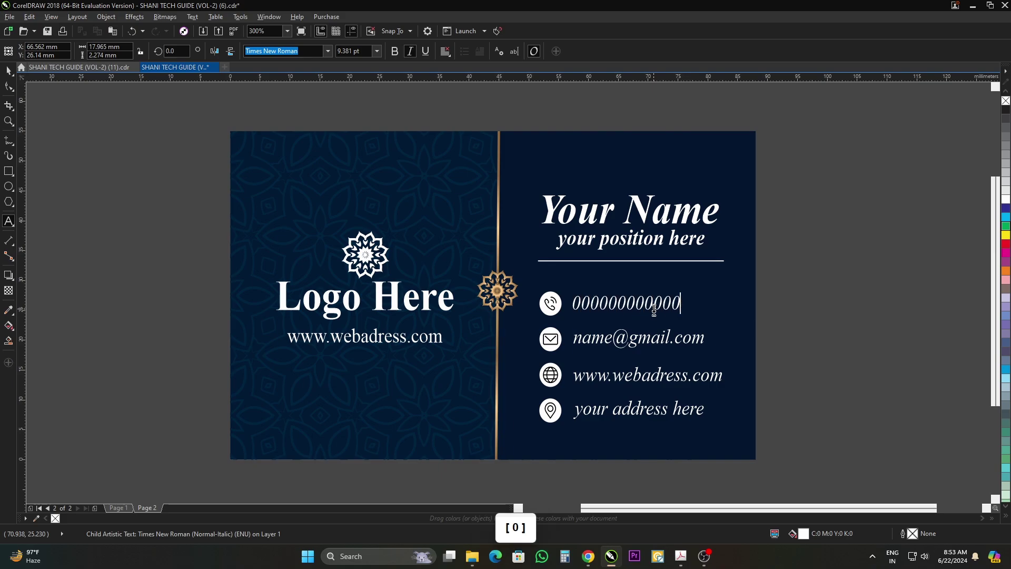
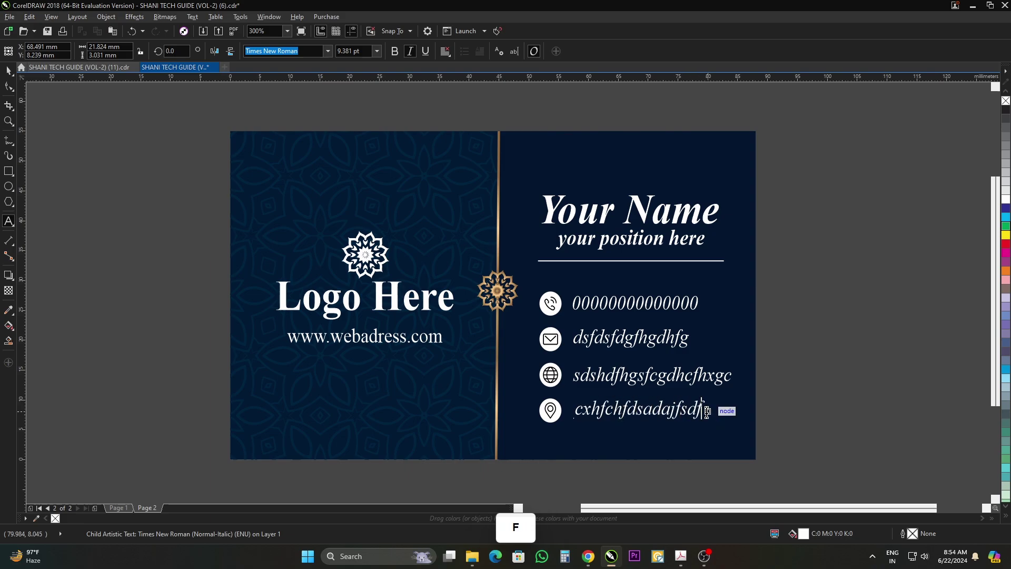
left_click(15, 74)
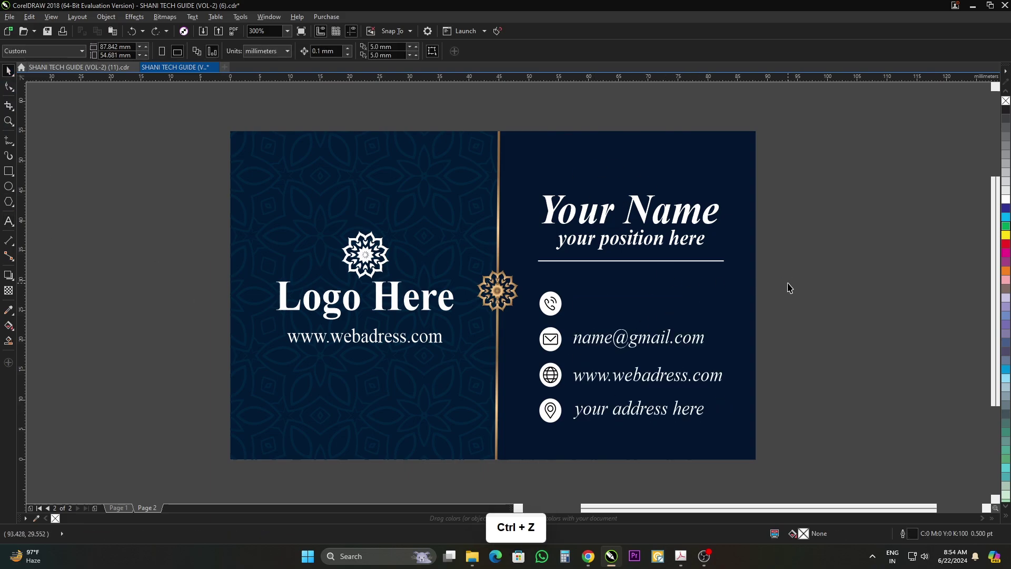
left_click(828, 283)
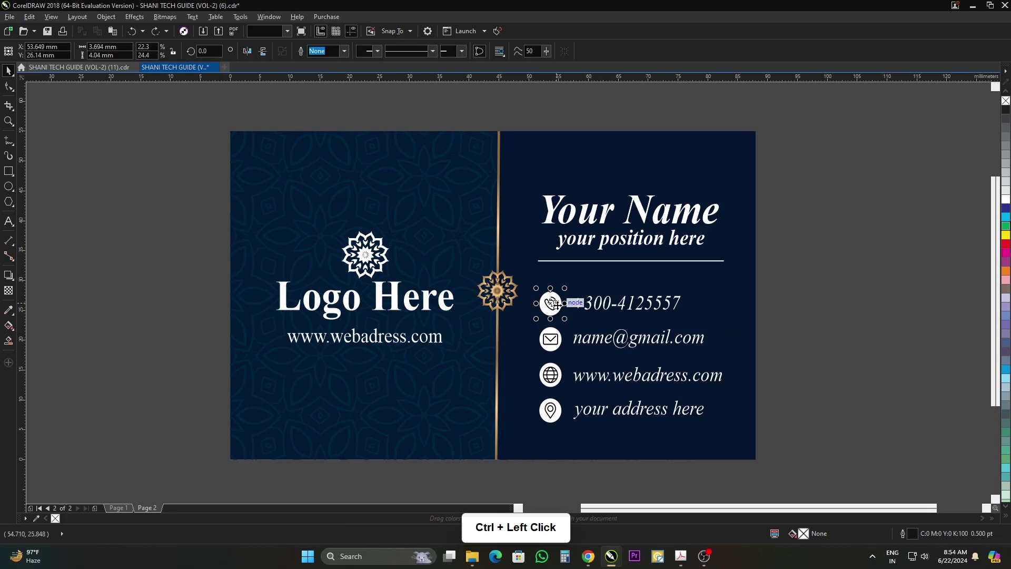
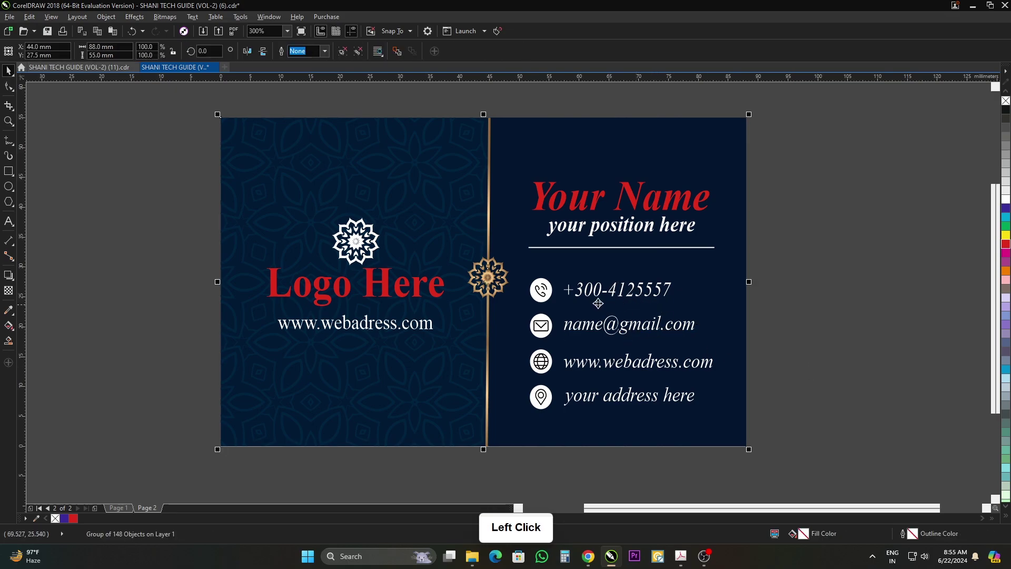
Step: Show the navy card's back side on Page 2 with the recoloured contact lines deselected
left_click(345, 53)
left_click(838, 324)
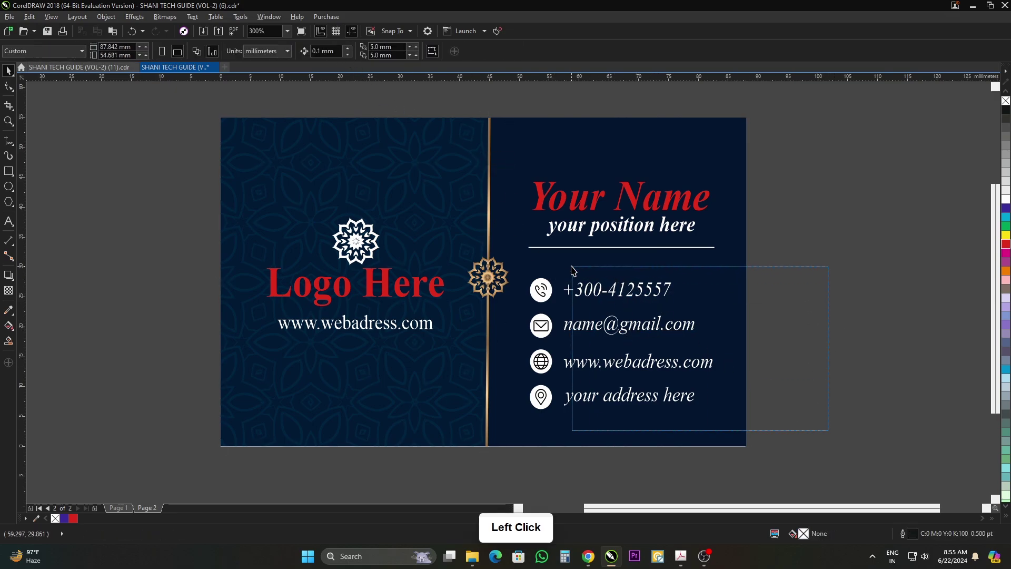
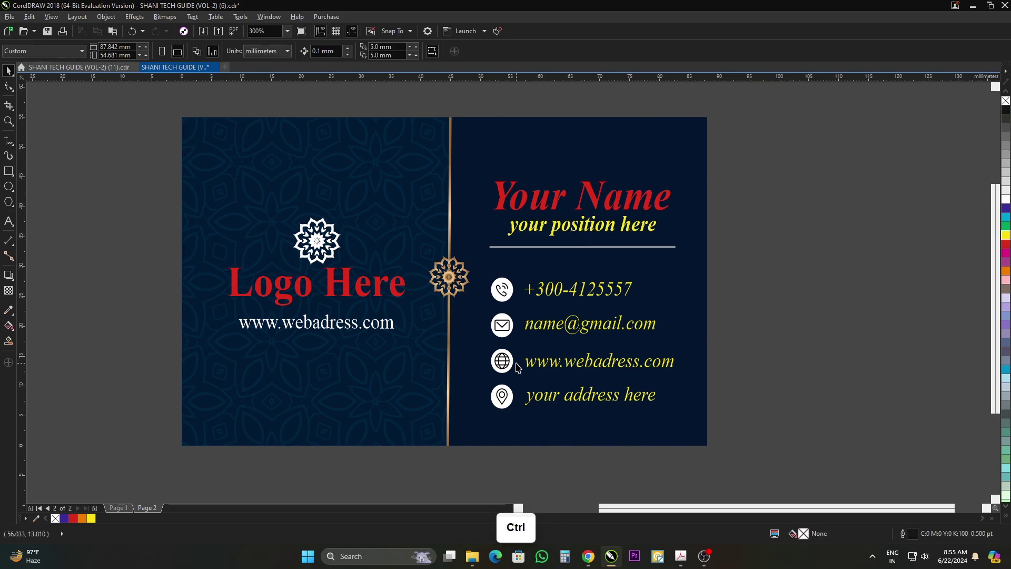
left_click(746, 347)
left_click(131, 515)
left_click(155, 514)
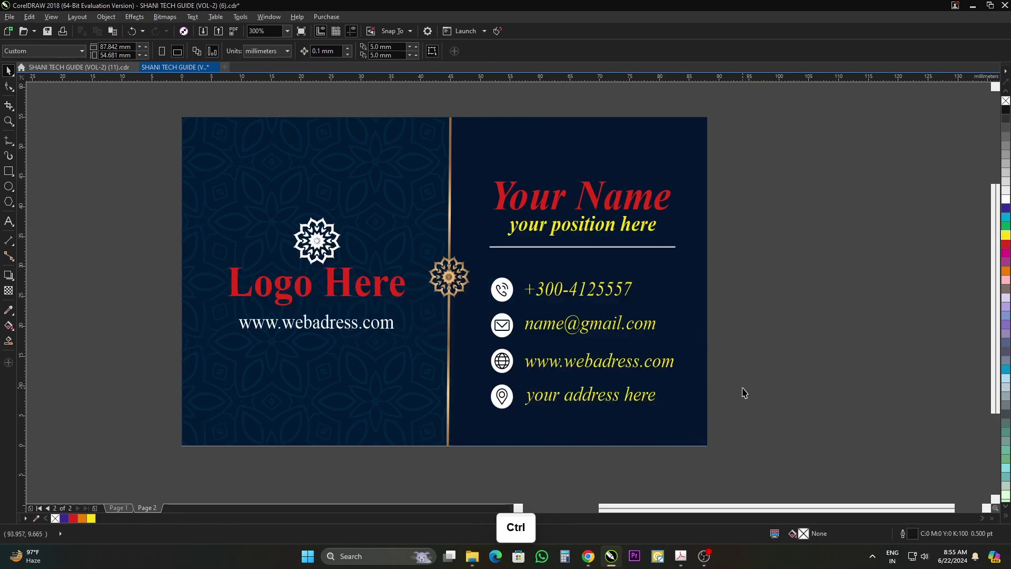
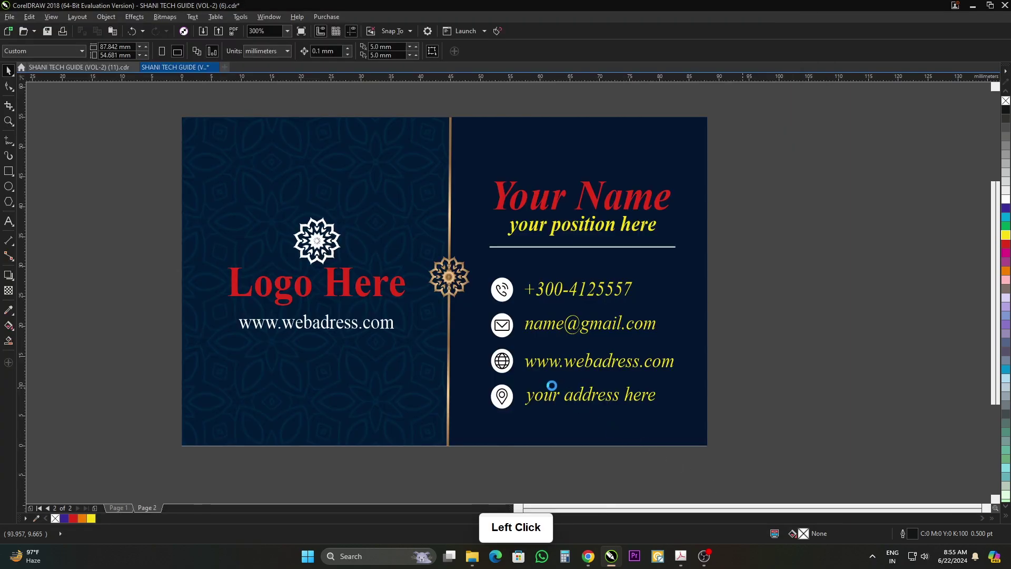
Step: Open the red and gold card template, then switch to the watercolour card document
left_click(834, 378)
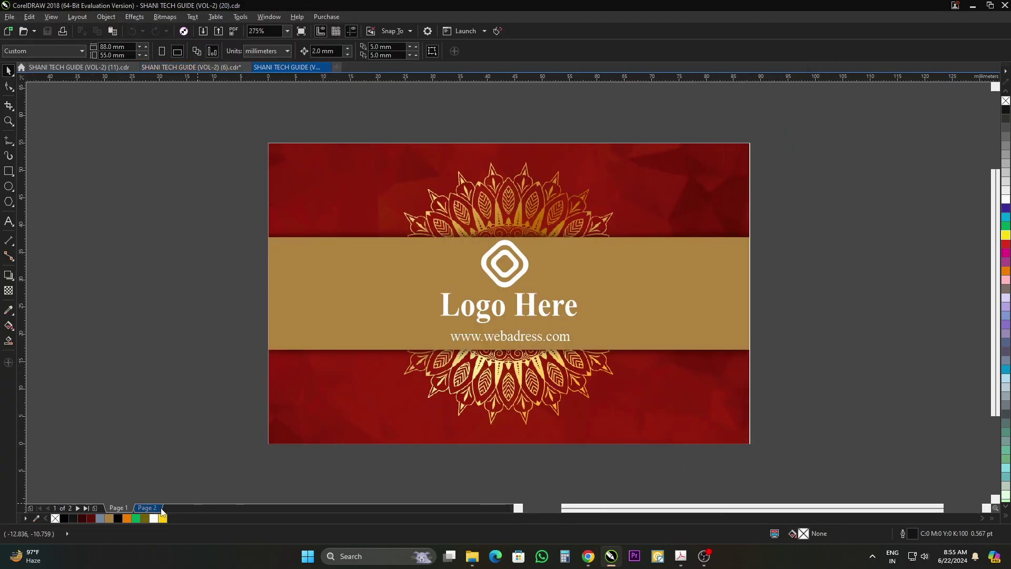
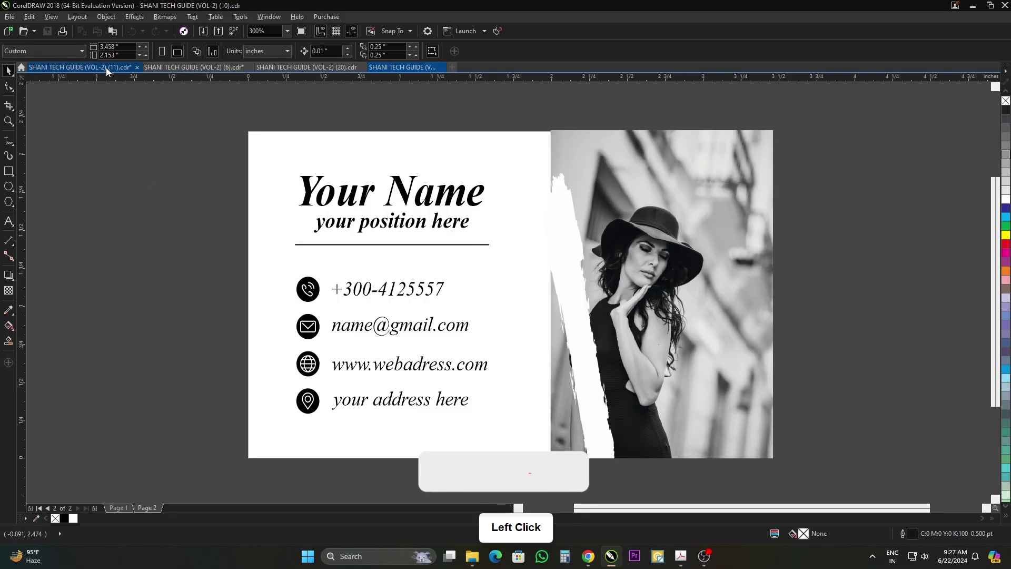
left_click(463, 134)
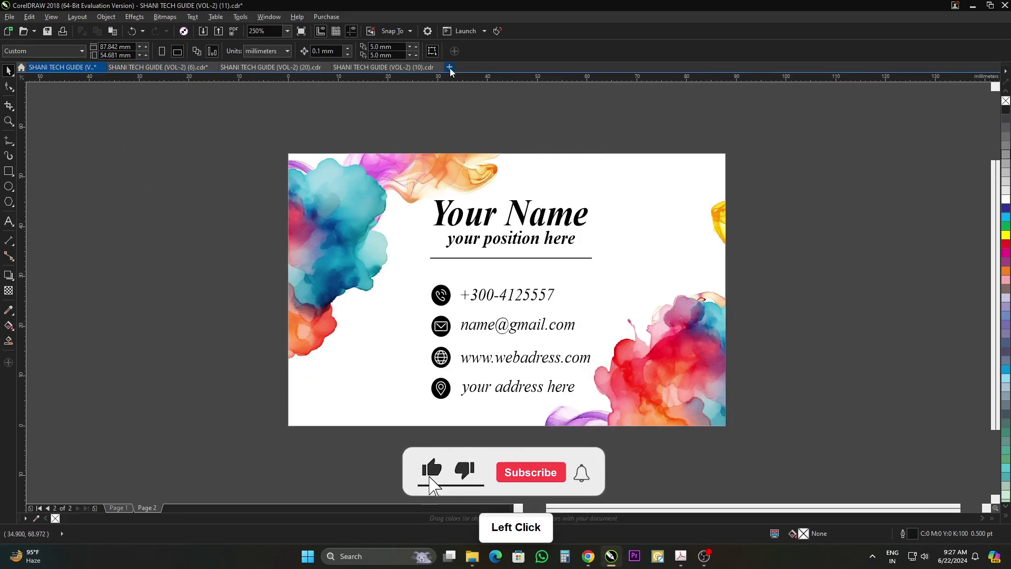
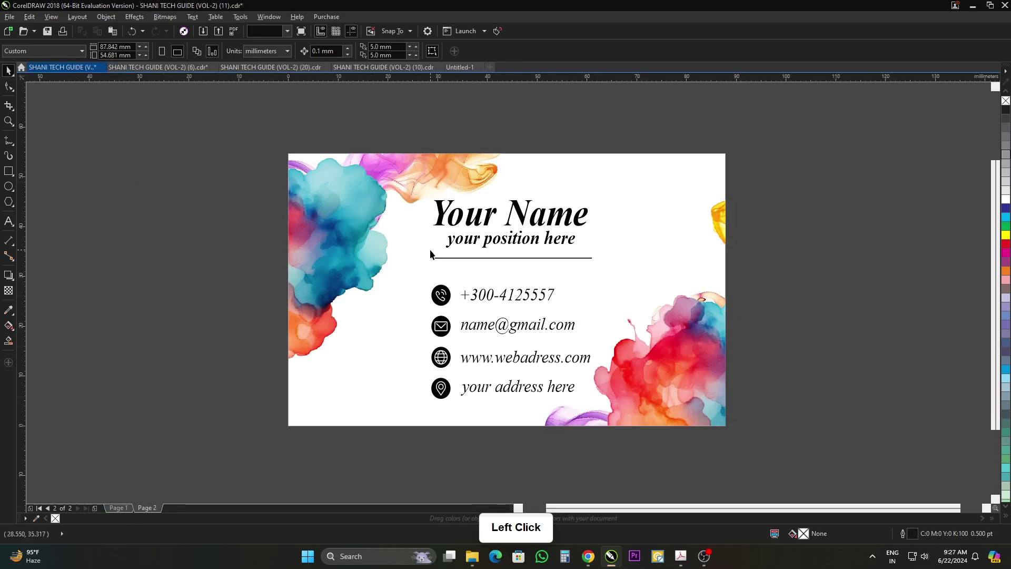
Step: Copy the watercolour card's back and front into the new untitled document's two pages
key("ctrl+c")
left_click(462, 74)
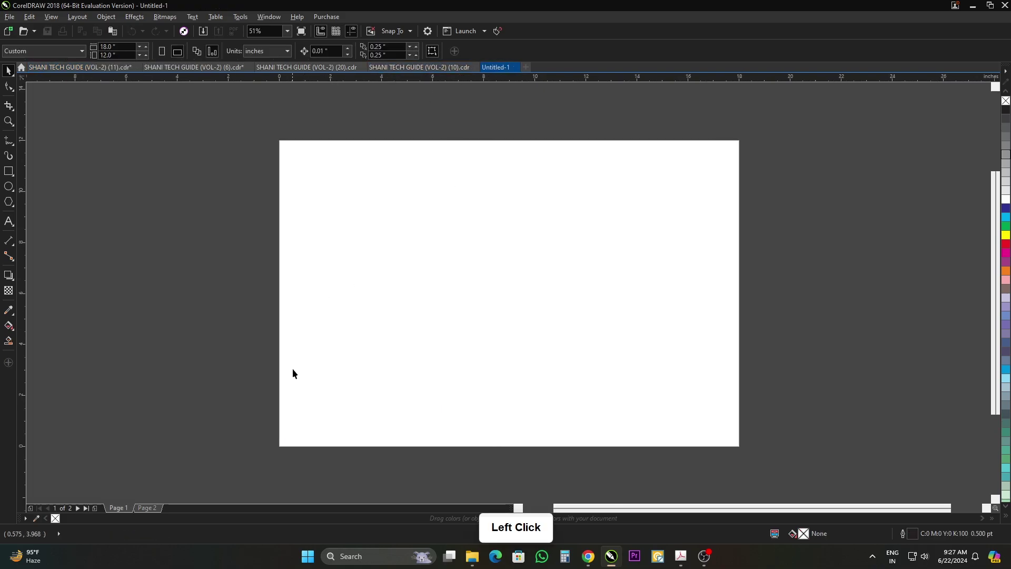
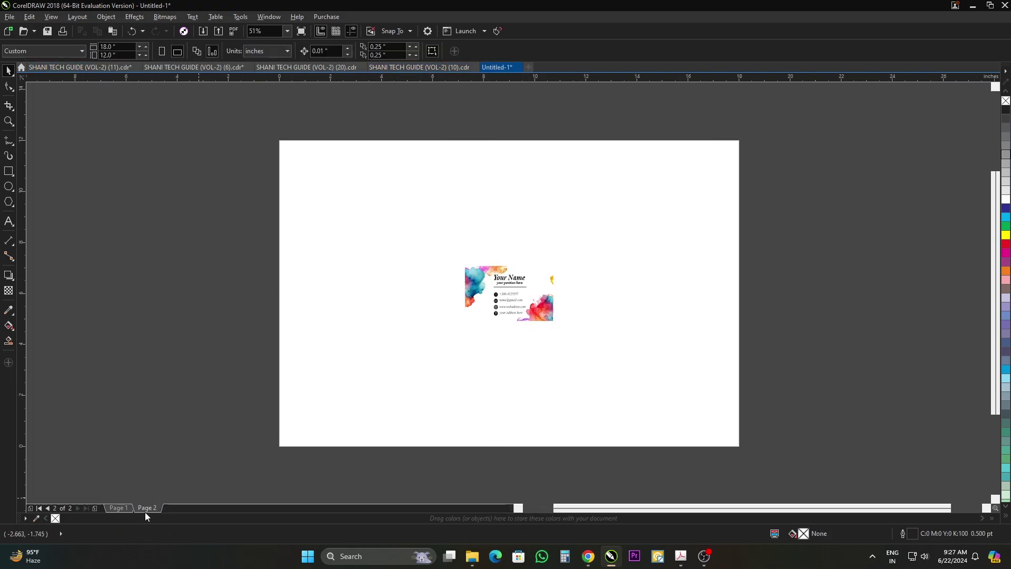
left_click(264, 207)
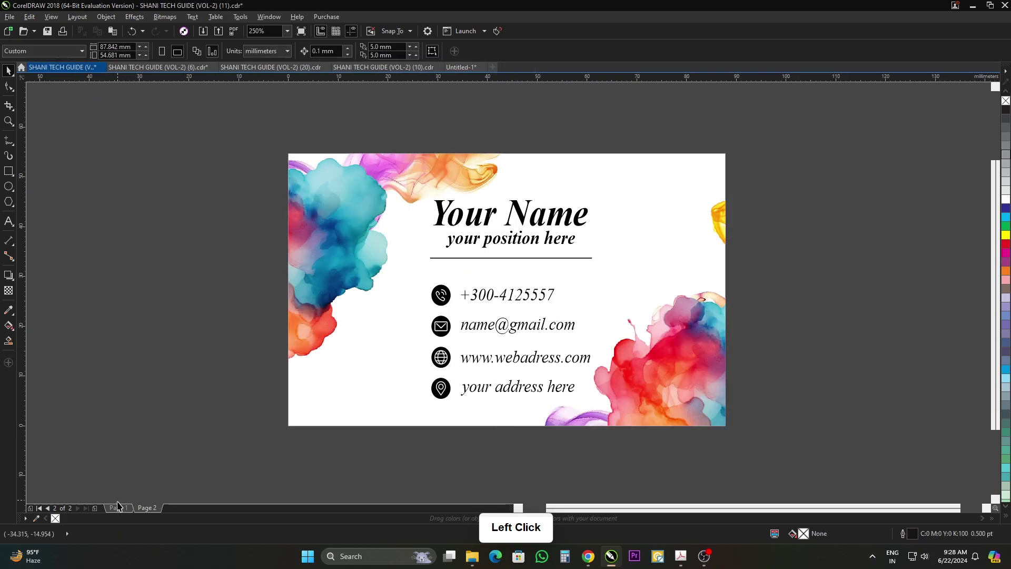
left_click(120, 509)
key("ctrl+c")
left_click(472, 70)
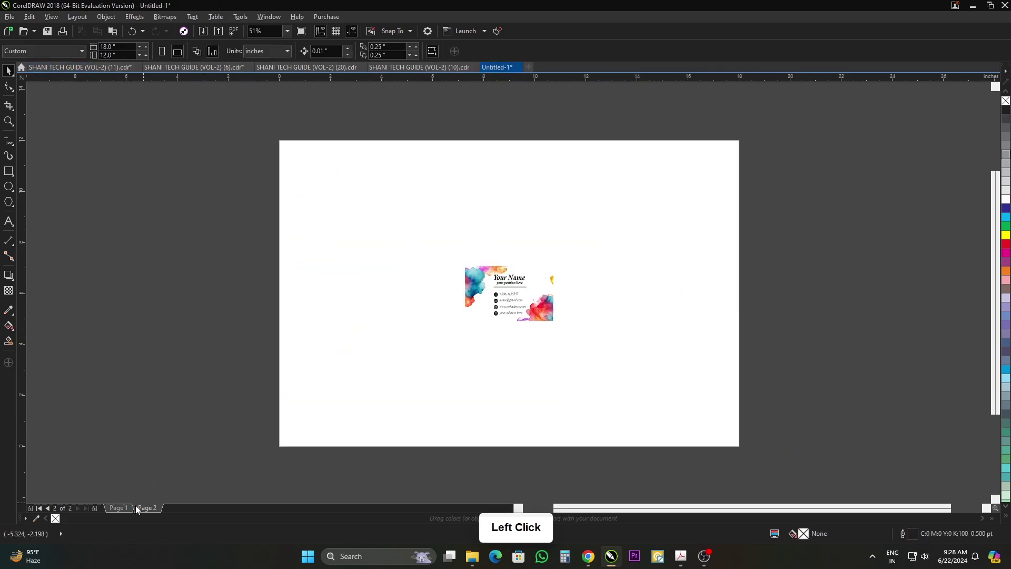
key("ctrl+v")
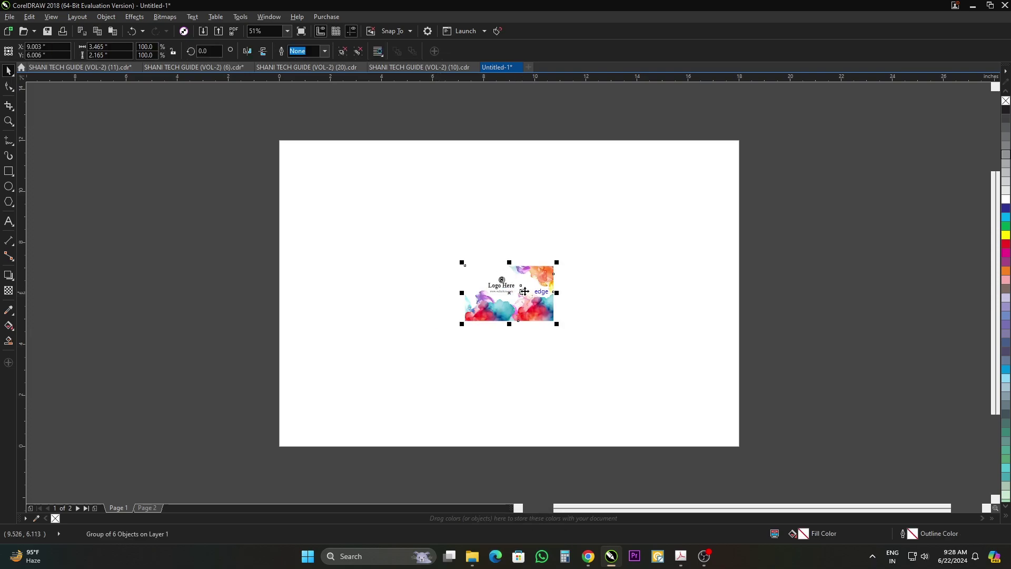
left_click(766, 303)
scroll("down", 3)
scroll("up", 3)
left_click(442, 268)
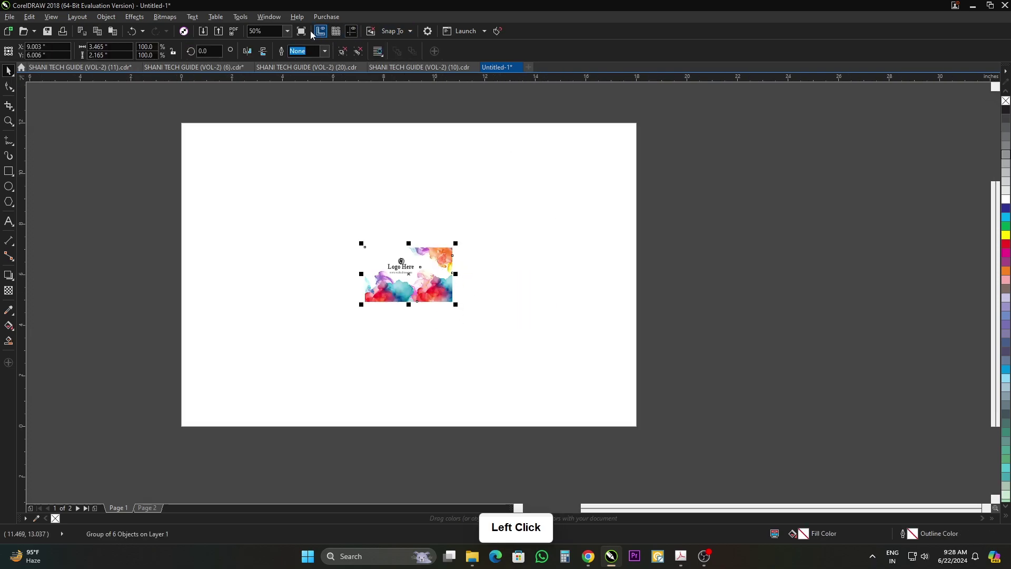
Step: Via Tools > Scripts > Macro Manager, expand Tiler > MainModule and pick StartTiler
left_click(252, 18)
left_click(294, 101)
left_click(937, 330)
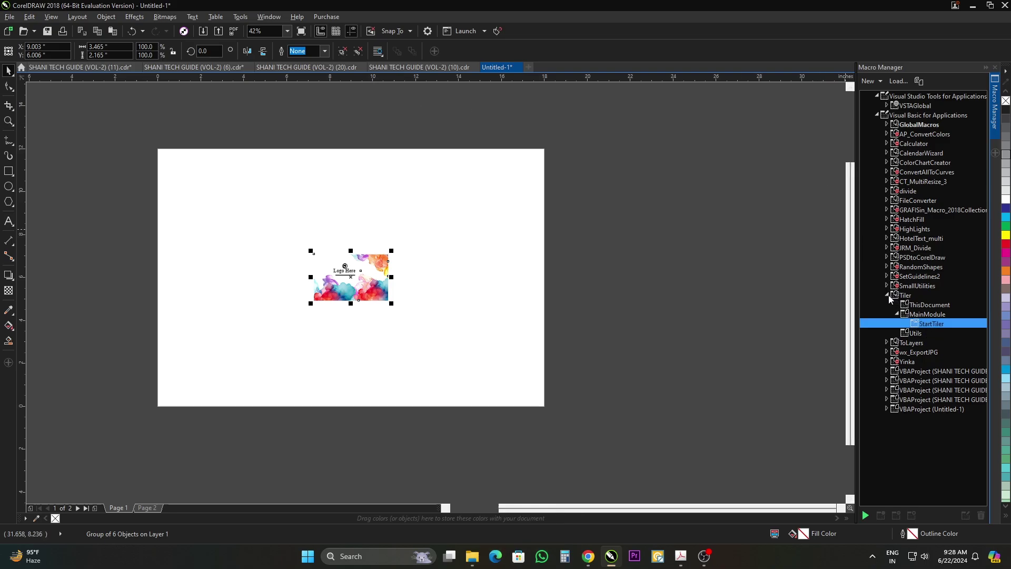
left_click(889, 297)
left_click(890, 299)
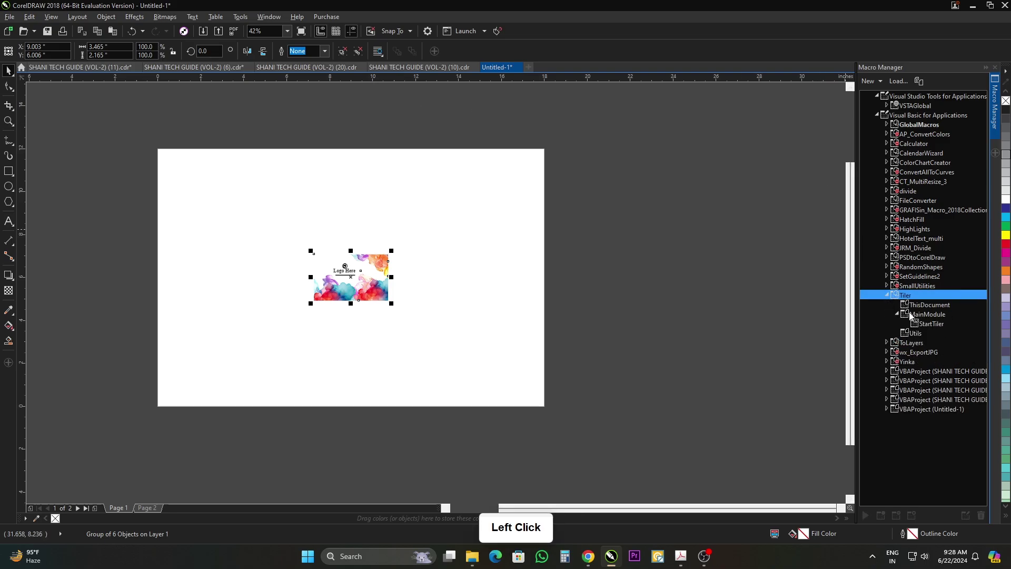
left_click(930, 328)
Step: Run StartTiler and set the Oberon Object Tiler to millimetres with a 2 mm gutter
double_click(945, 329)
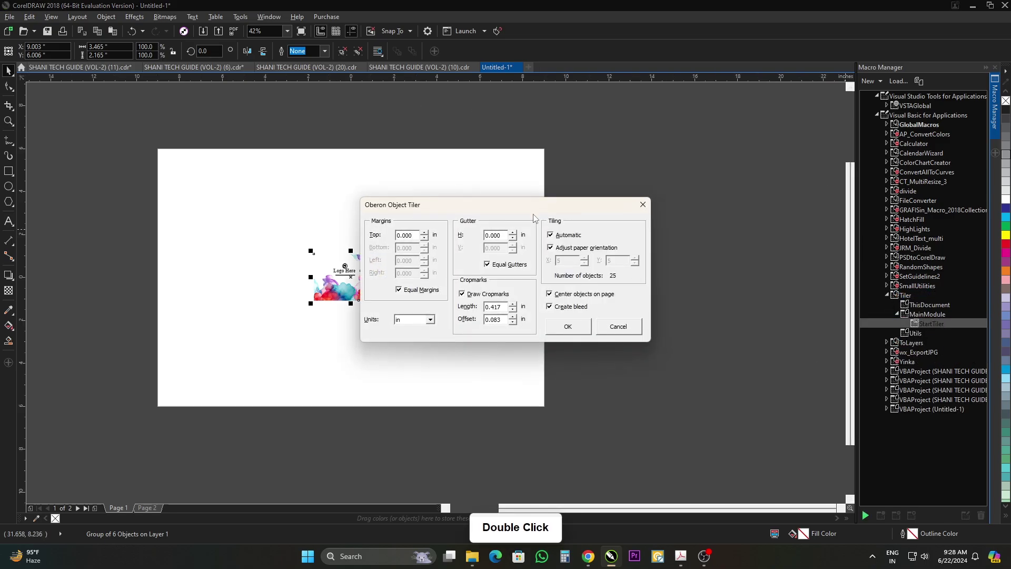
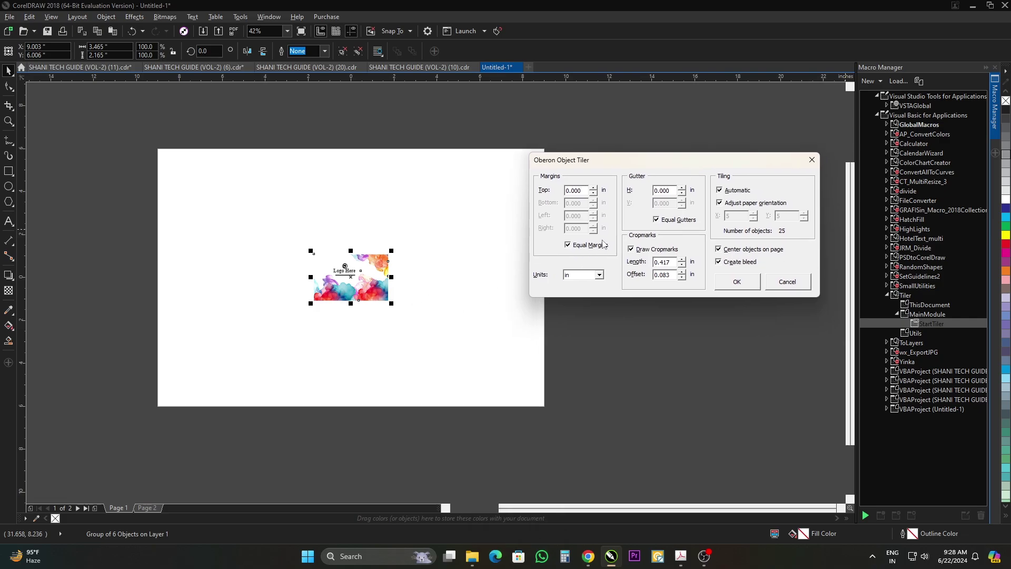
left_click(604, 282)
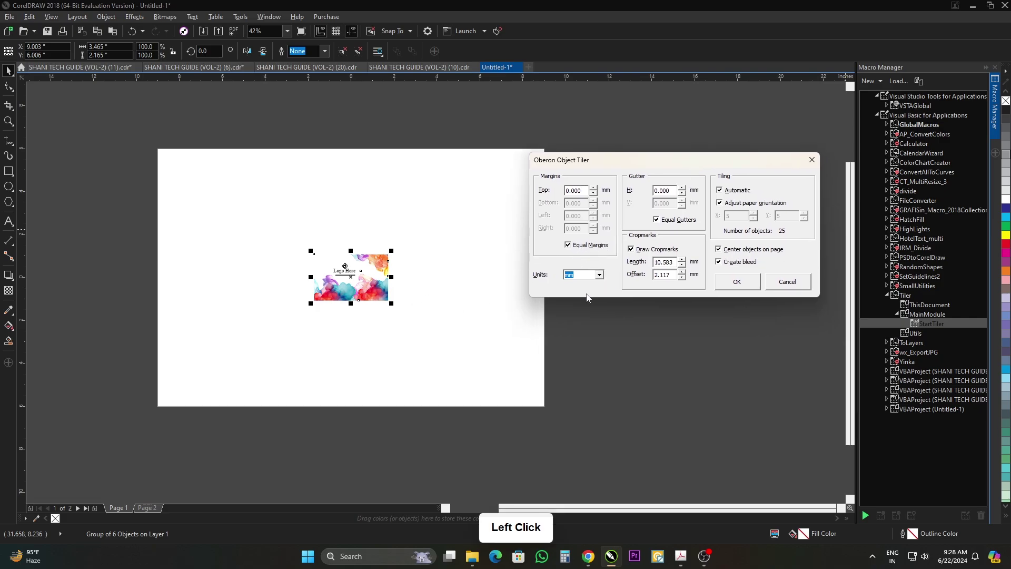
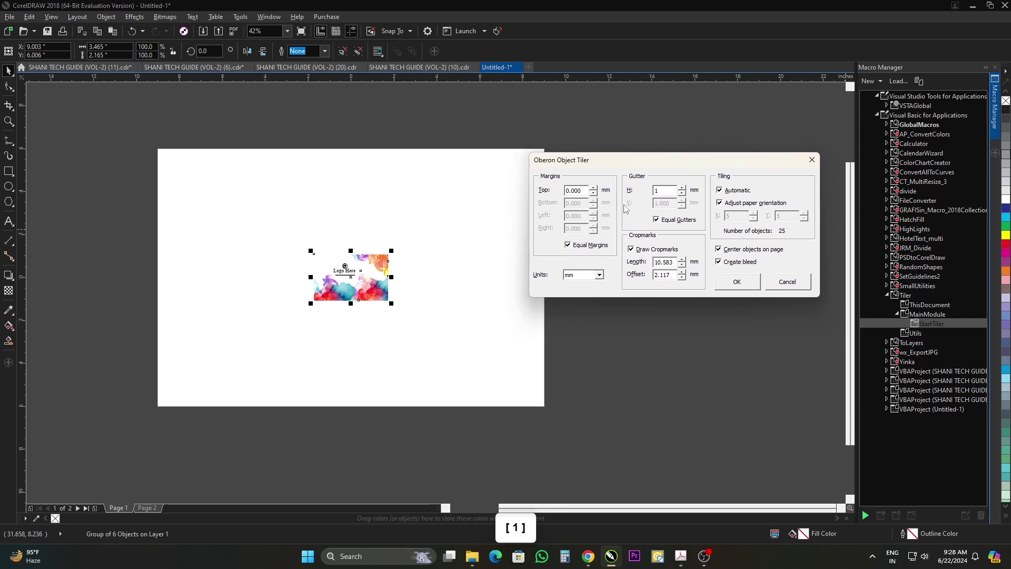
key("BackSpace")
key("2")
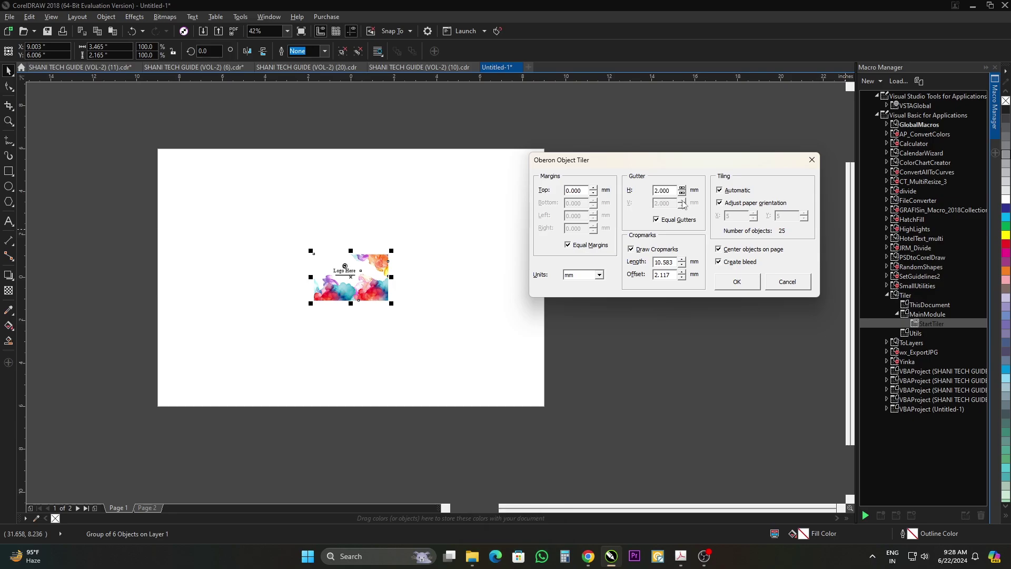
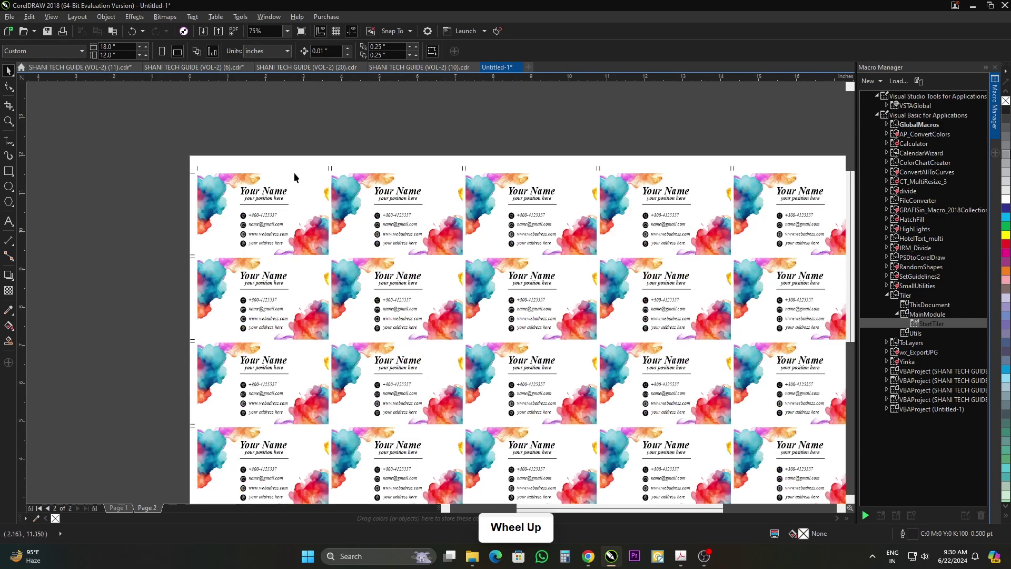
Step: View the resulting 5×5 grid of tiled watercolour cards with crop marks
scroll("down", 3)
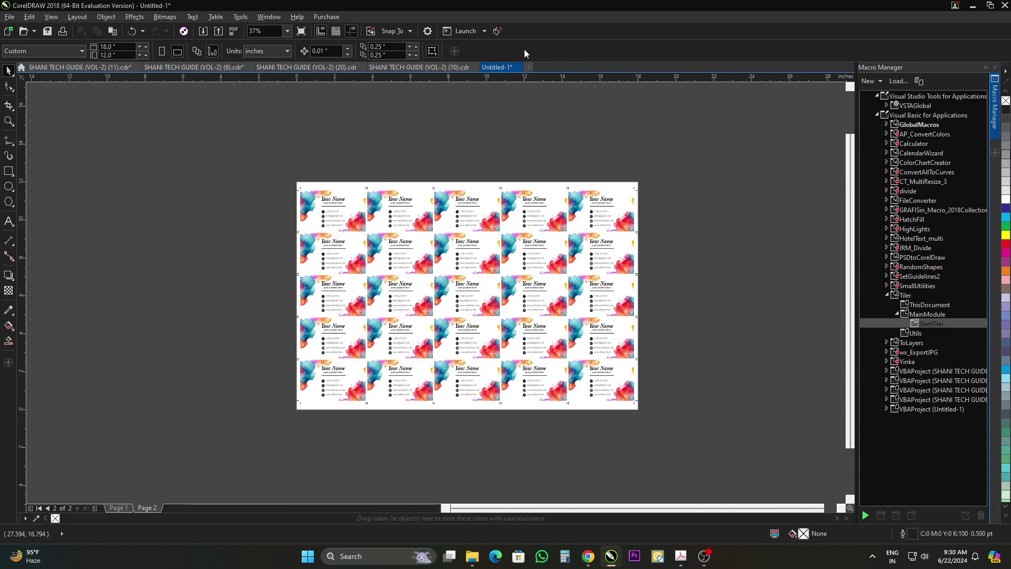
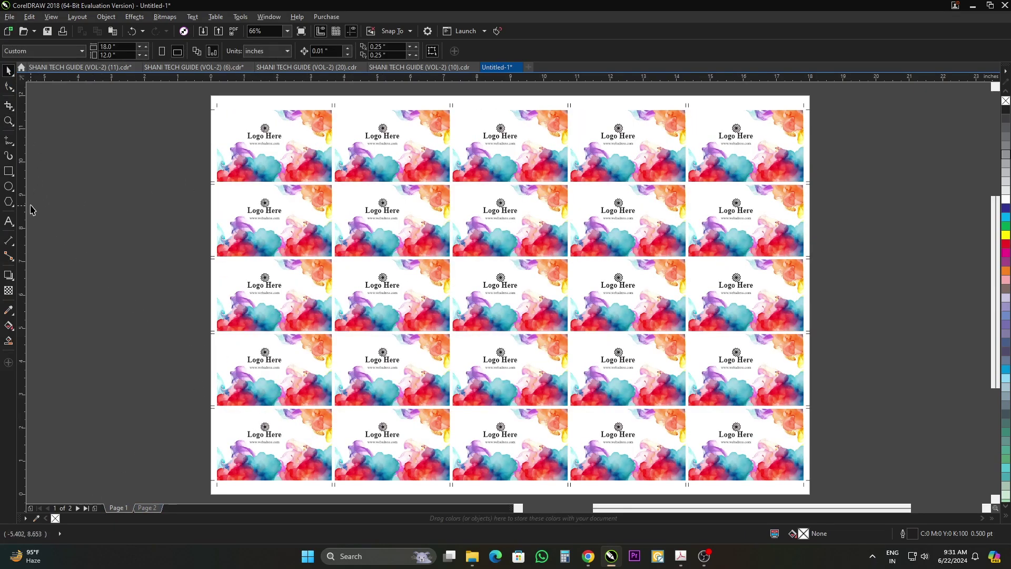
Step: Check the guidelines between the 5×5 tiled card fronts and backs on pages 1 and 2, then deselect
left_click(33, 204)
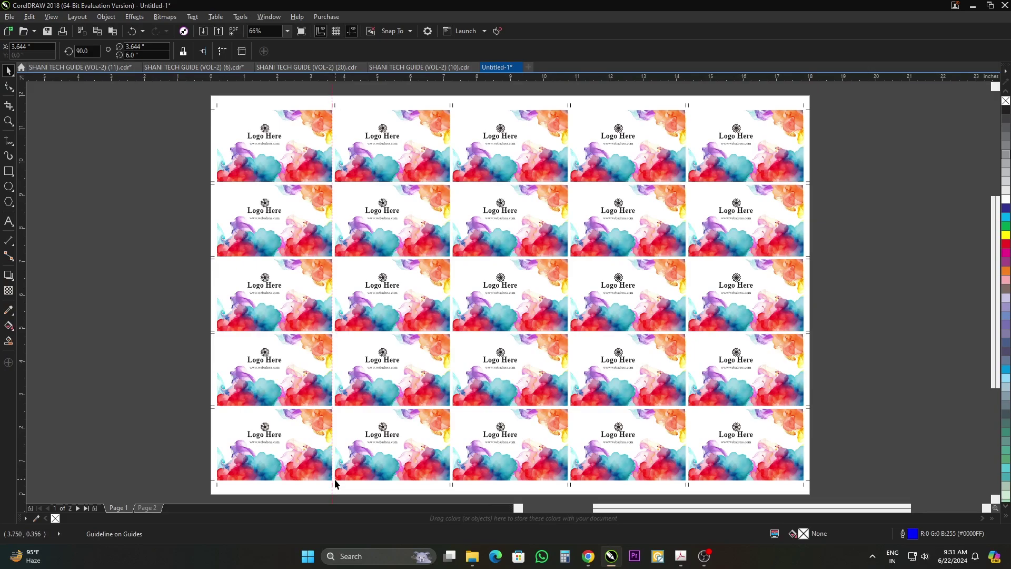
left_click(149, 513)
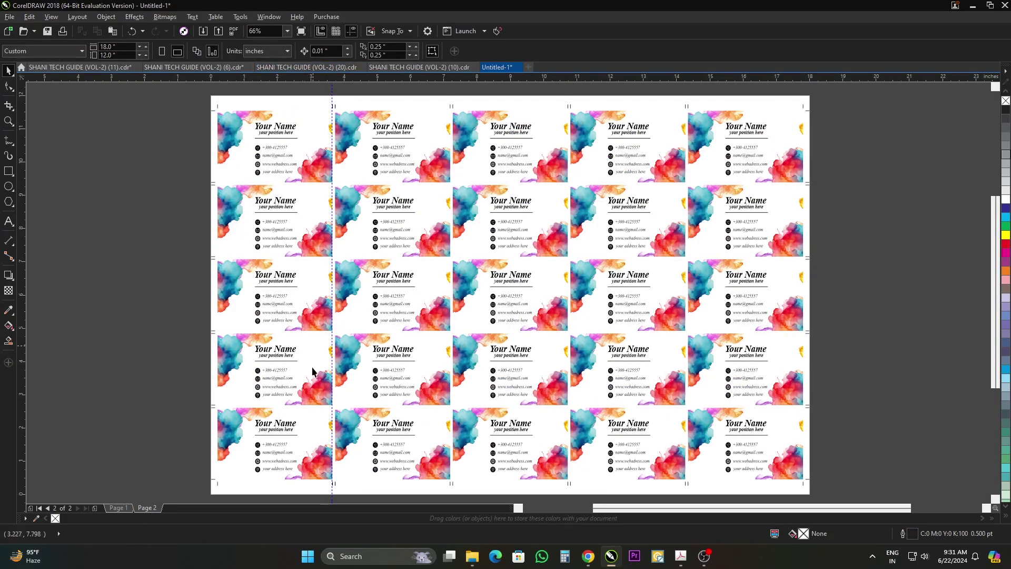
left_click(425, 83)
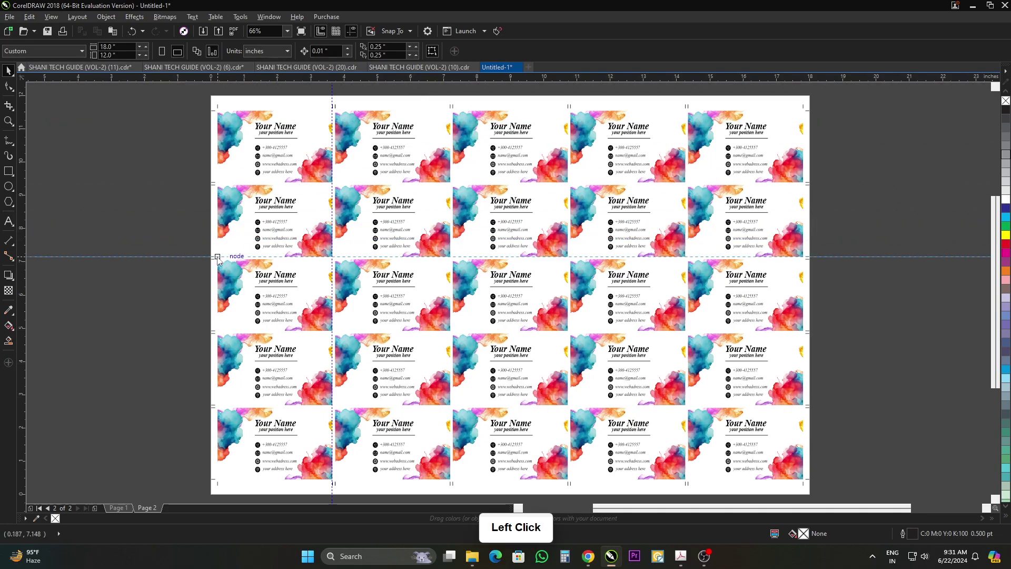
left_click(127, 509)
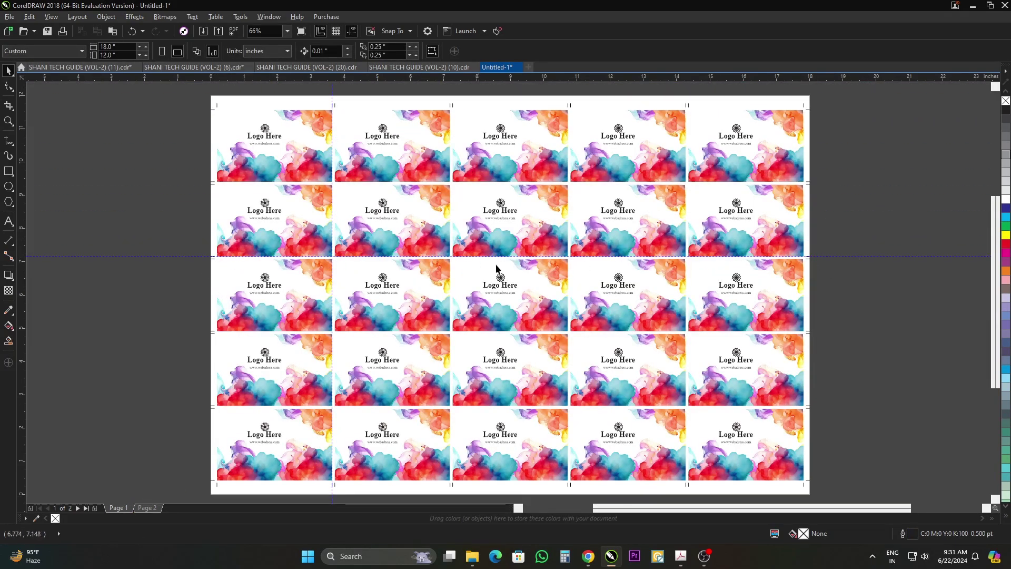
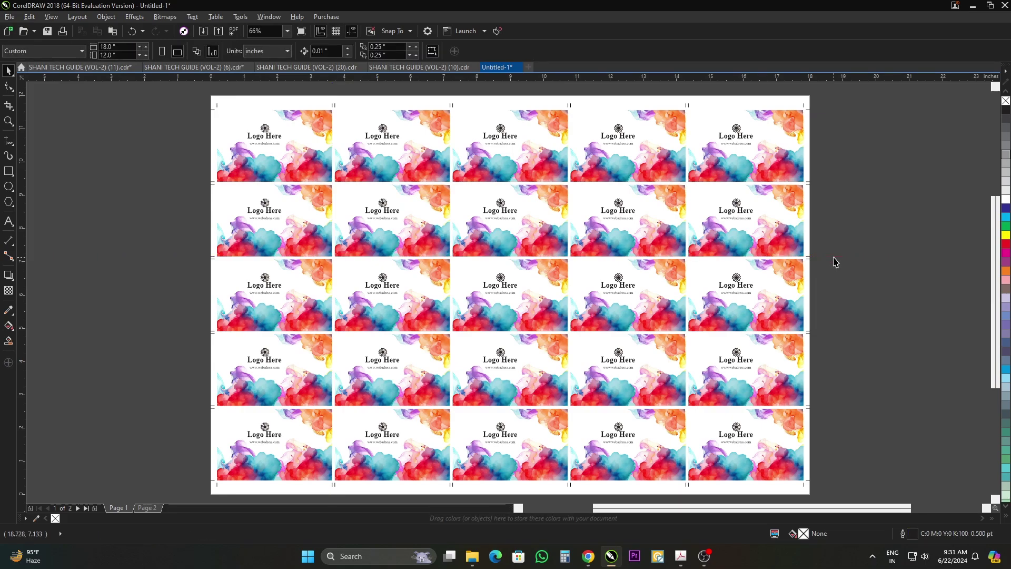
left_click(873, 283)
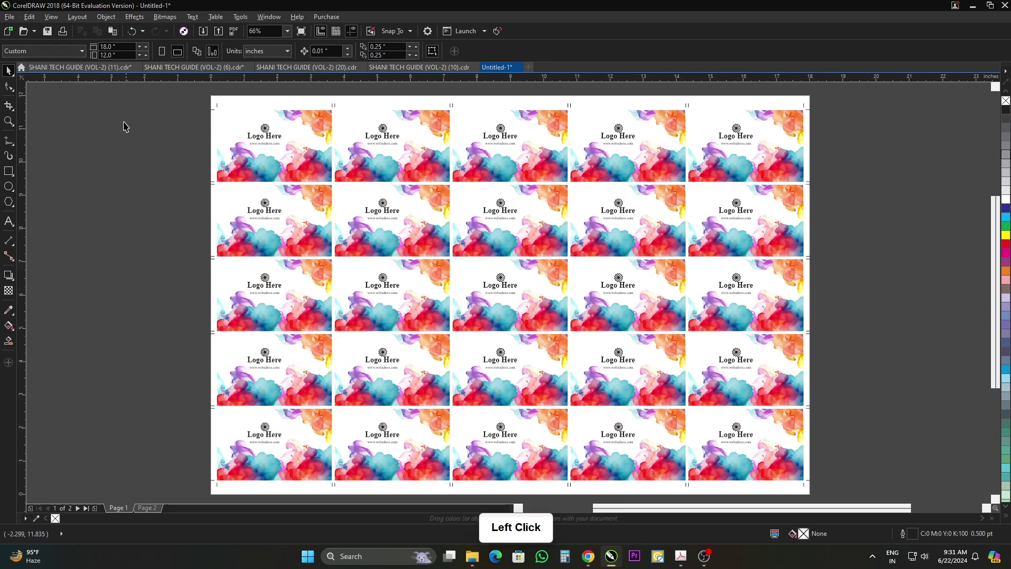
Step: Start Publish to PDF with Desktop\vc as the save location and vc pdf as the file name
left_click(236, 40)
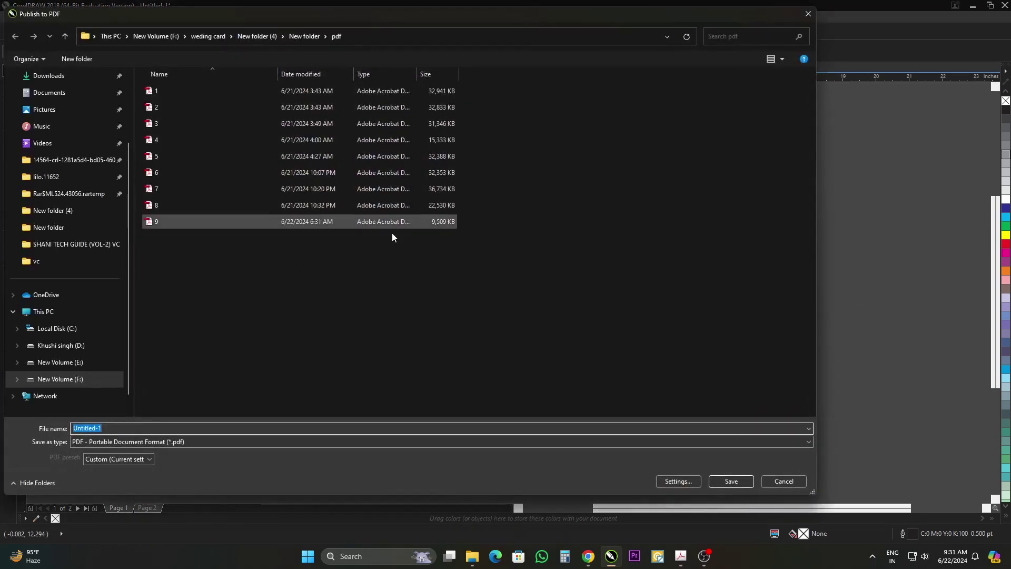
scroll("up", 3)
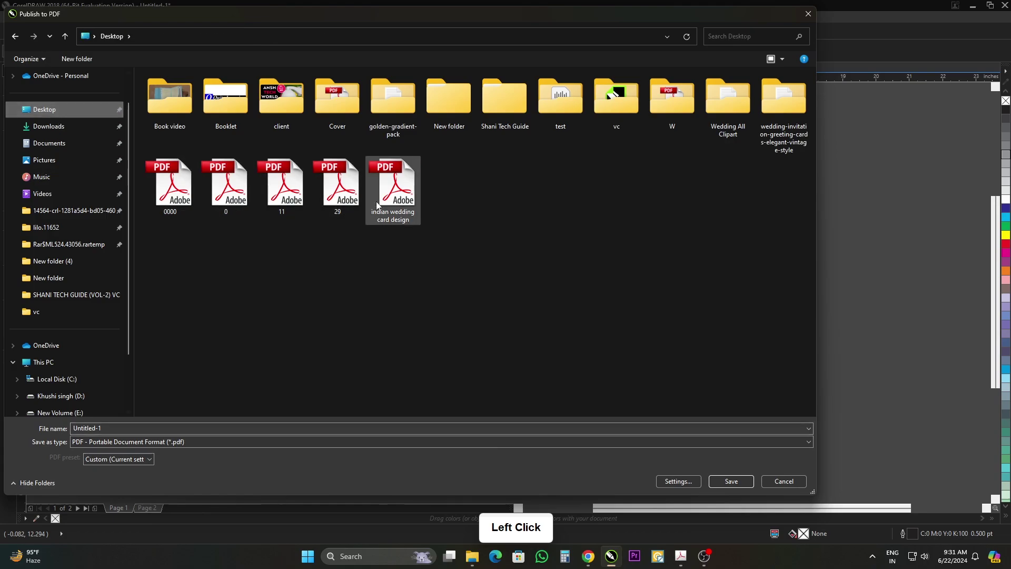
left_click(613, 113)
double_click(615, 112)
left_click(125, 427)
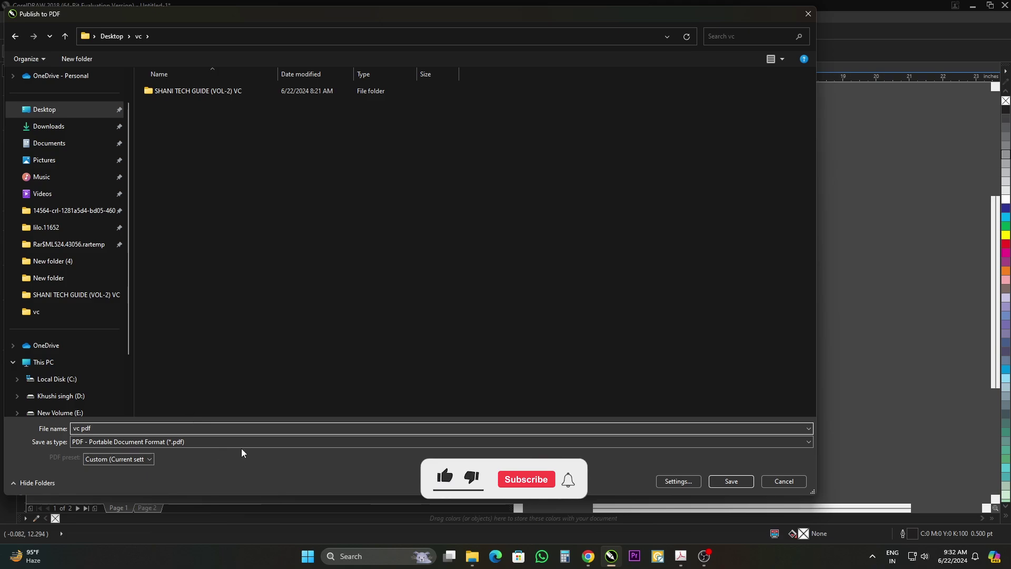
Step: Review the PDF settings on the General, Color and Objects tabs and accept them
left_click(673, 492)
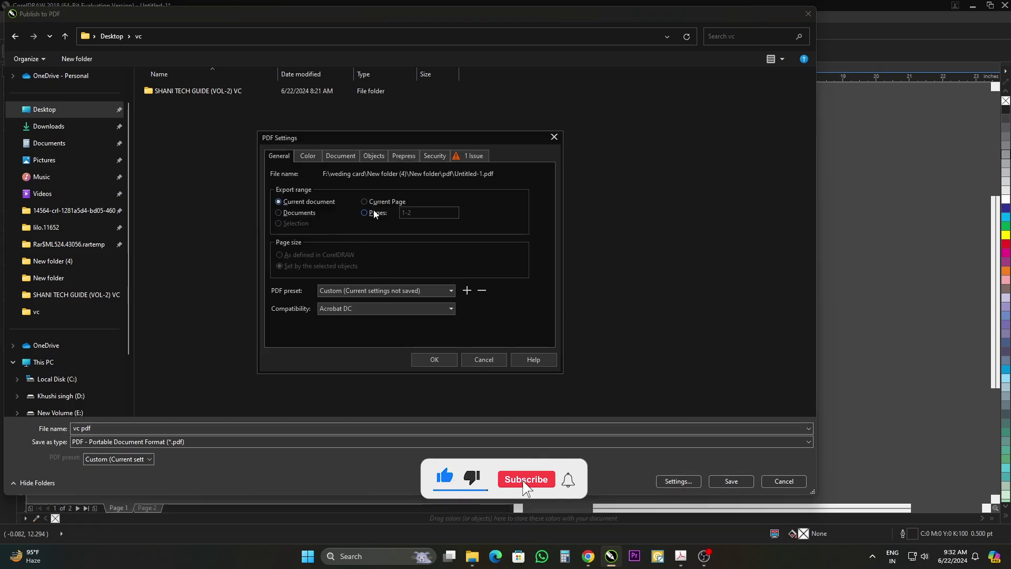
left_click(310, 154)
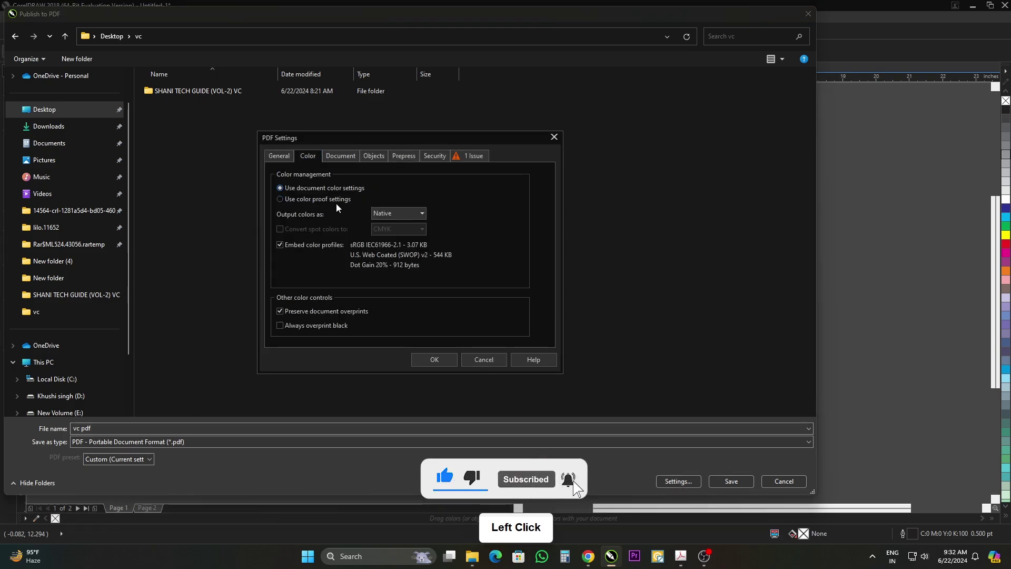
left_click(343, 155)
left_click(377, 163)
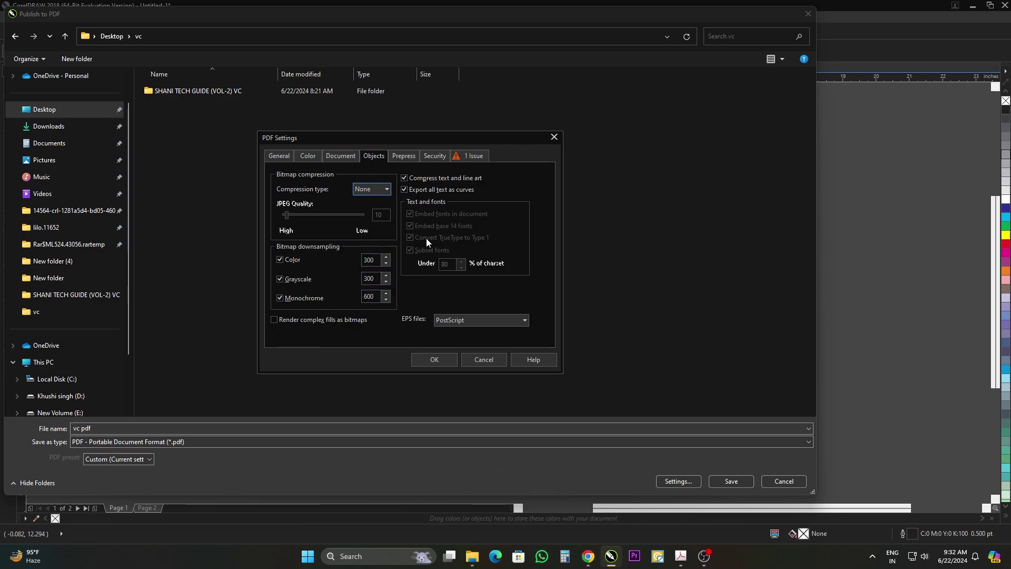
left_click(438, 363)
Step: Publish the two-page card sheet as vc pdf
left_click(743, 485)
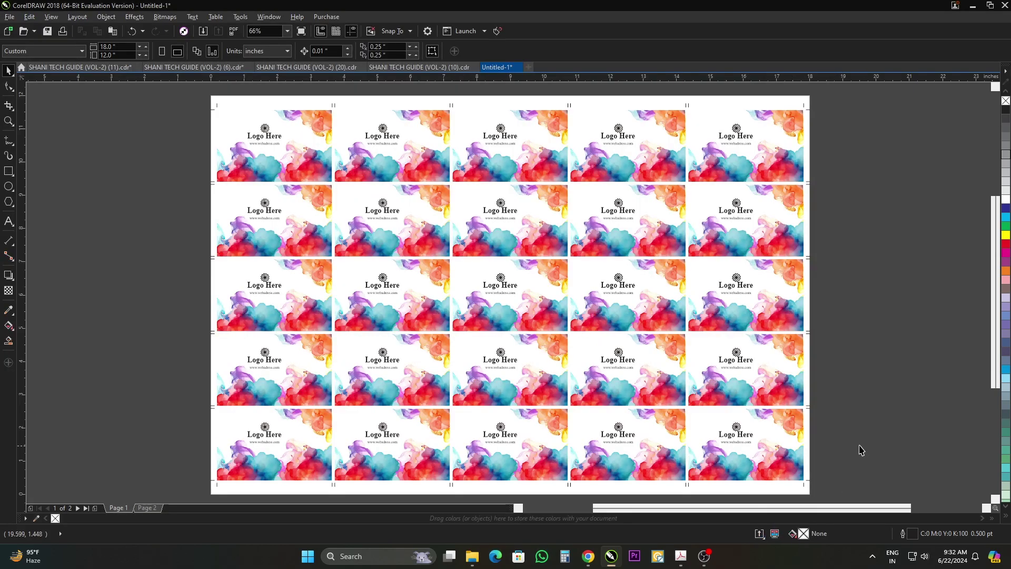
Step: After the export finishes, go to the Desktop vc folder and select the exported vc pdf
left_click(767, 532)
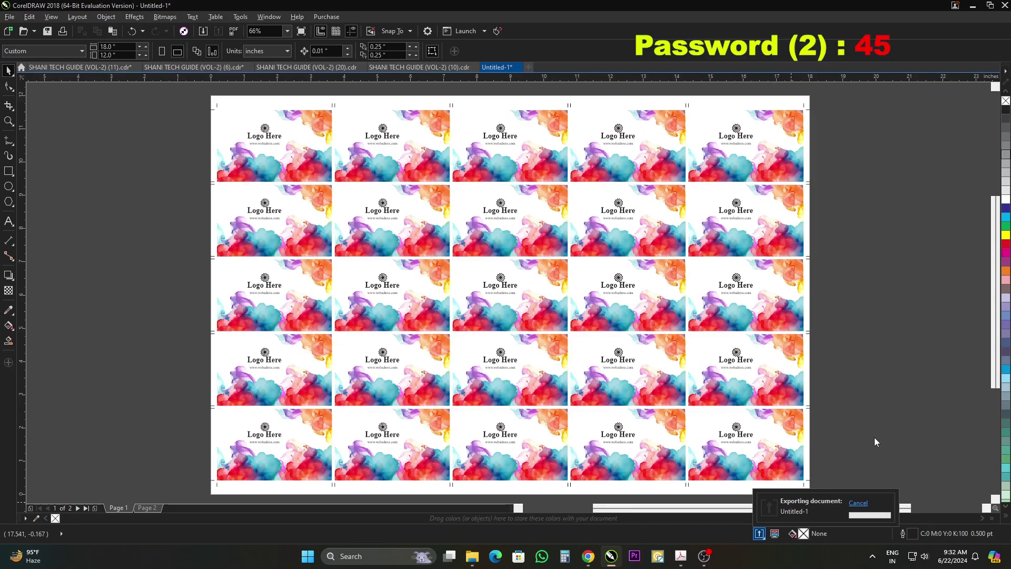
left_click(903, 432)
left_click(883, 350)
left_click(972, 12)
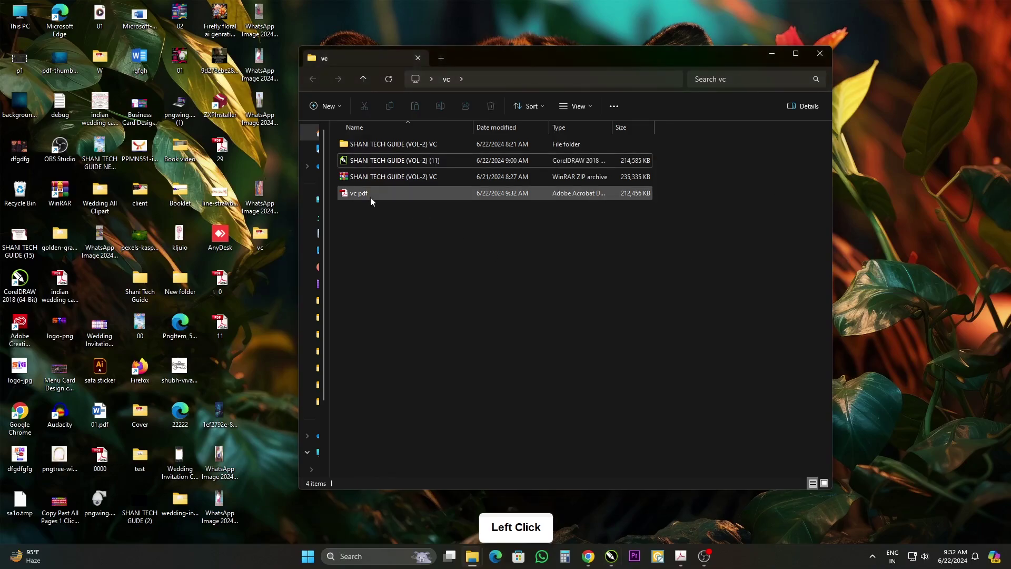
left_click(395, 199)
Step: View vc pdf in Acrobat, scrolling between the page-1 logo fronts and page-2 contact backs
double_click(395, 199)
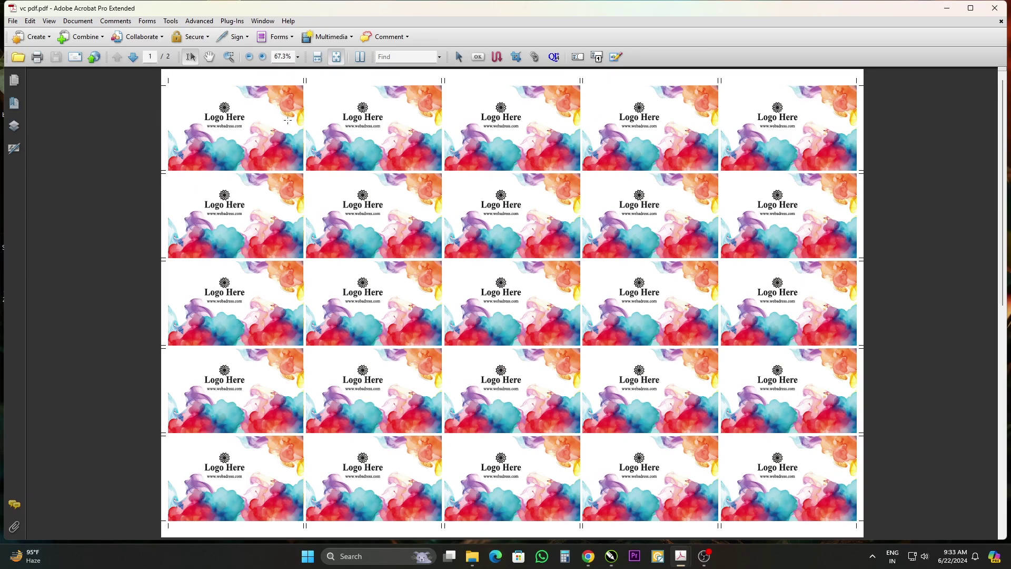
scroll("down", 3)
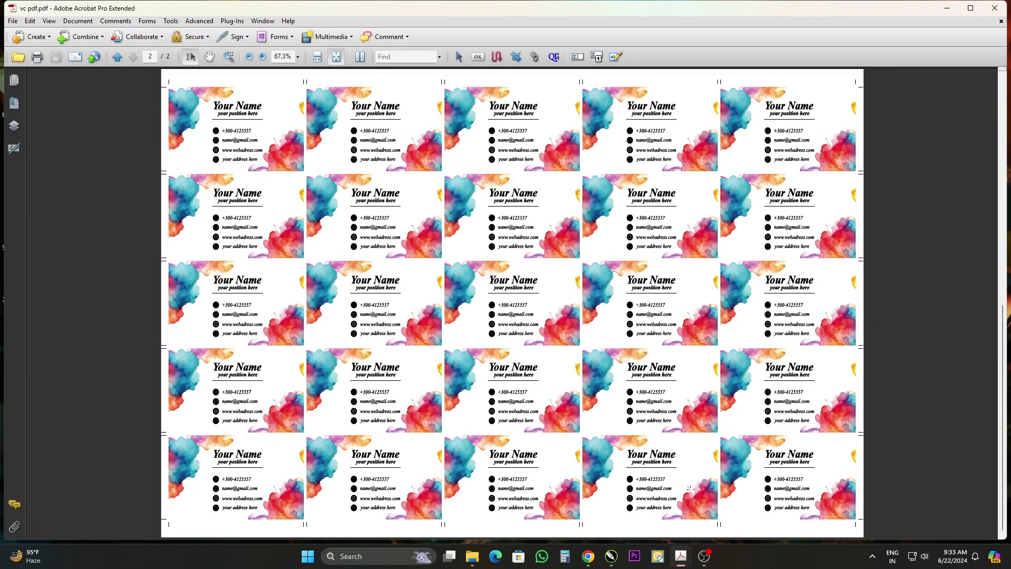
scroll("down", 3)
scroll("up", 3)
scroll("down", 3)
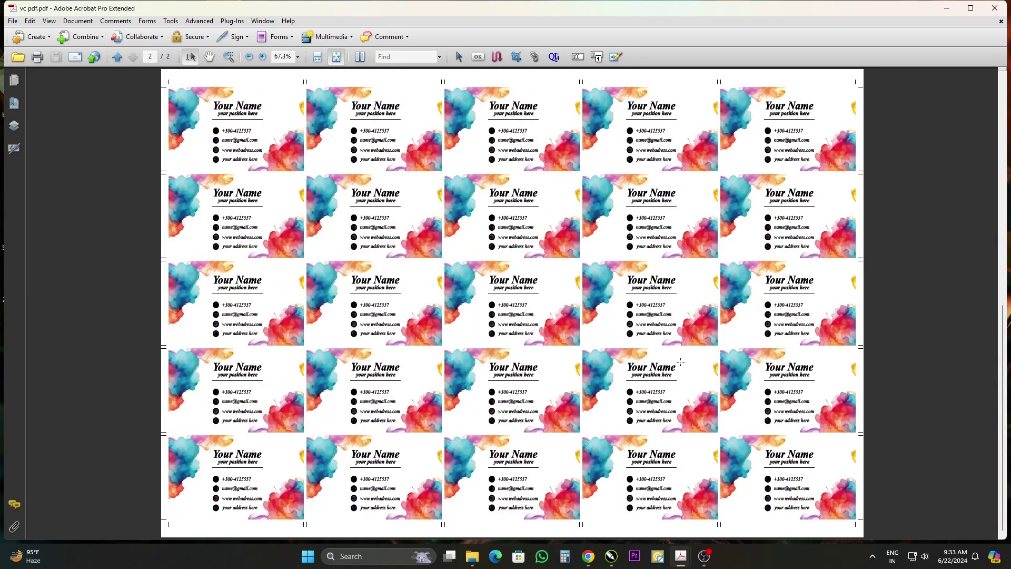
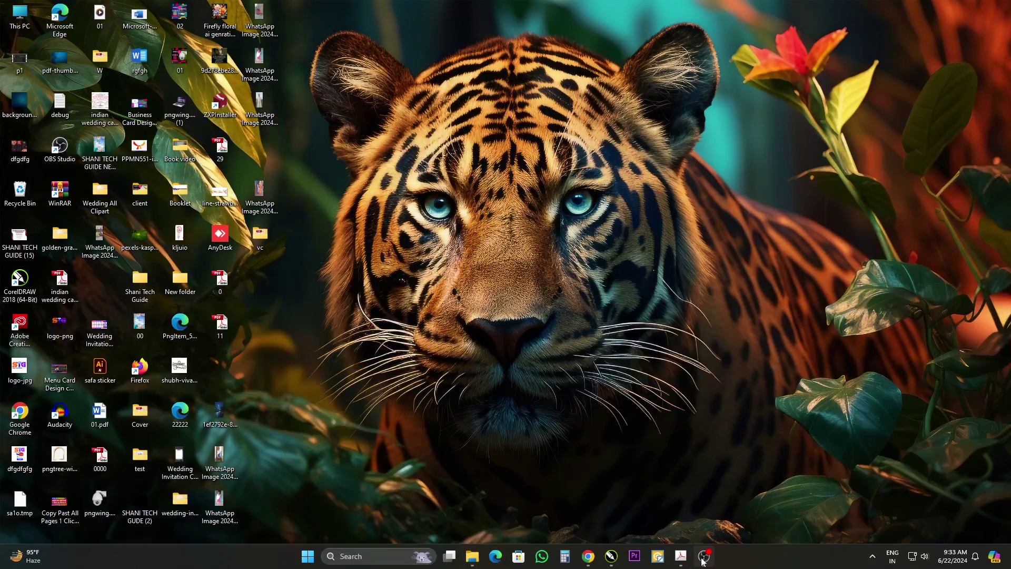
Step: Restore CorelDRAW from the taskbar and switch to the template (10) document
left_click(623, 561)
left_click(808, 505)
left_click(862, 304)
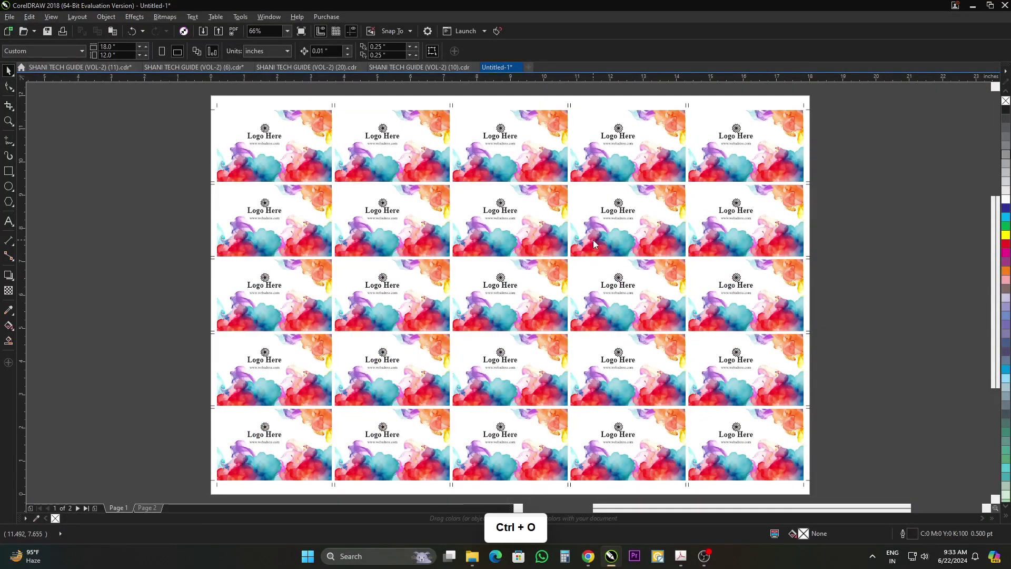
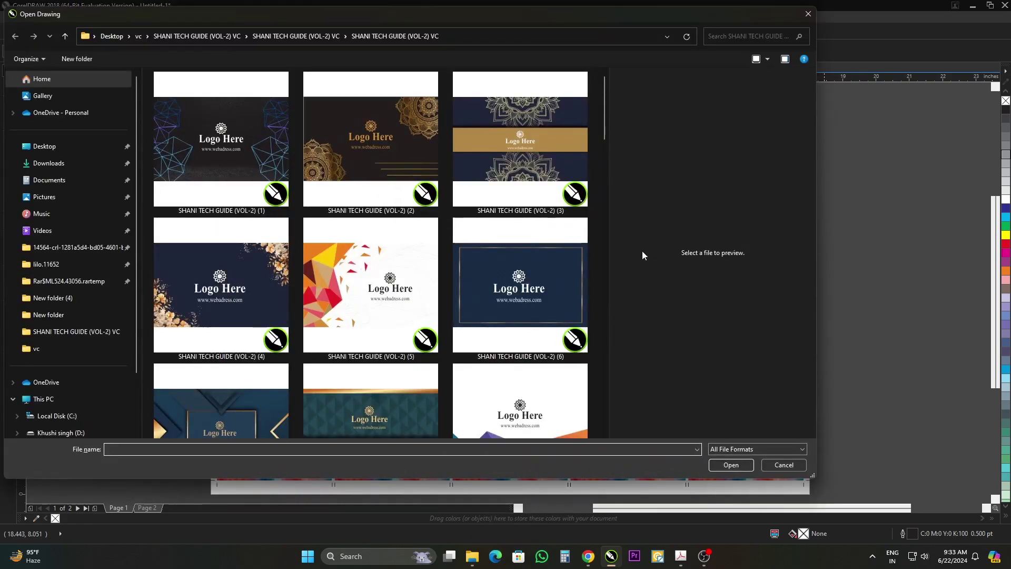
Step: View template (13)'s purple-and-gold front and contact back, then return to the template browser
left_click(532, 168)
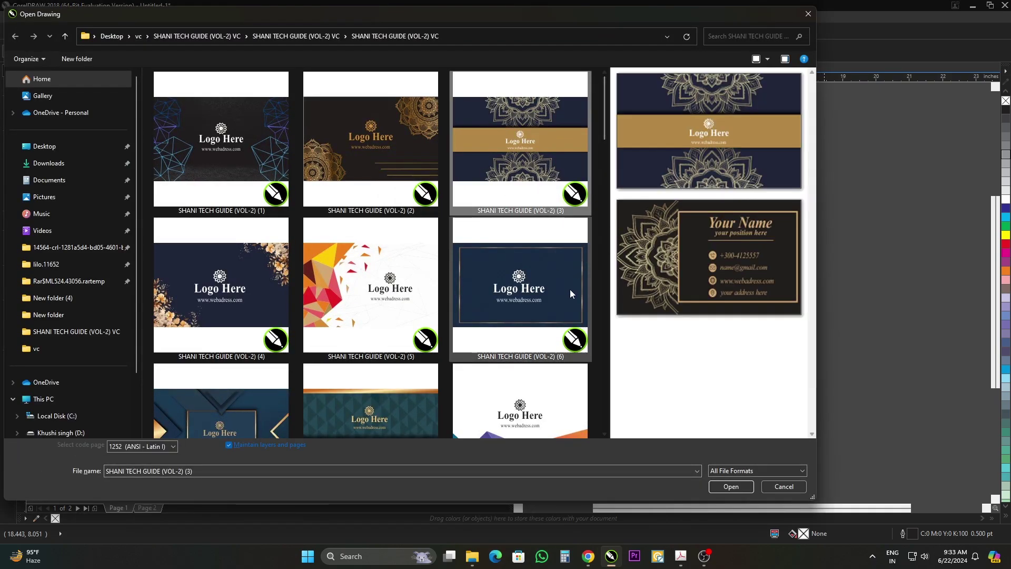
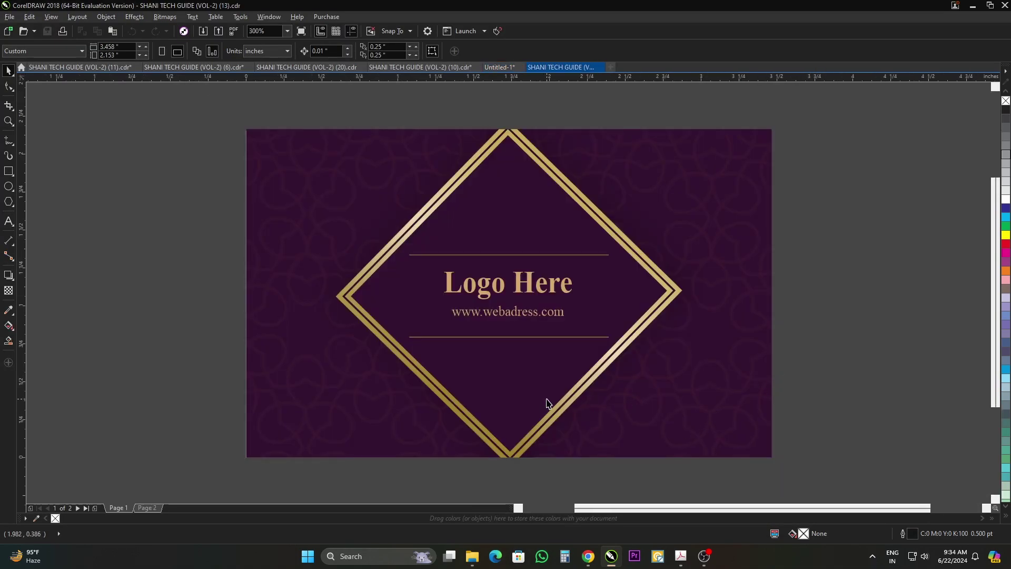
key("Page_Down")
key("Page_Up")
left_click(830, 328)
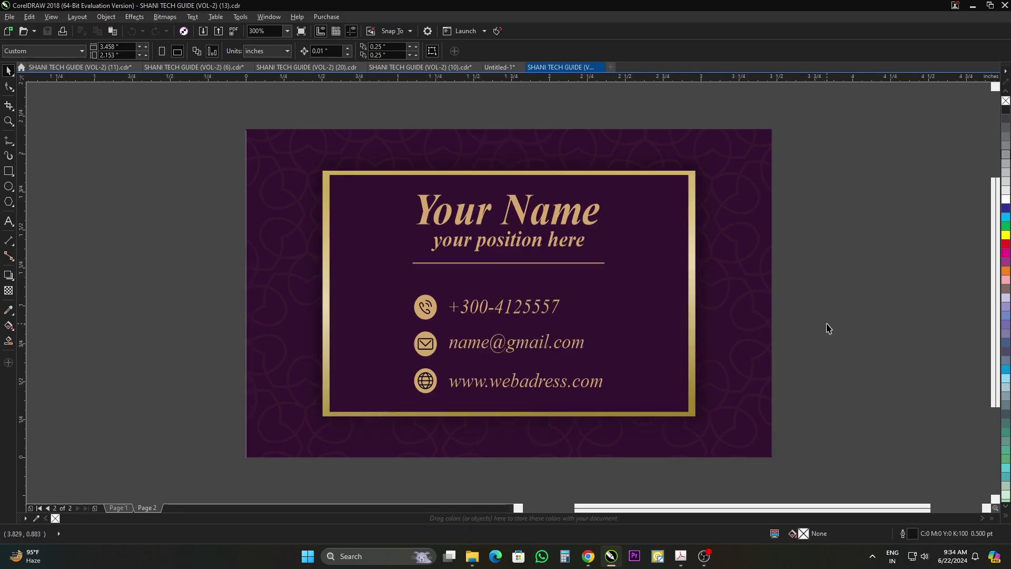
Step: Open the navy gold-framed template (17) from the Open Drawing browser and page to its front
scroll("down", 3)
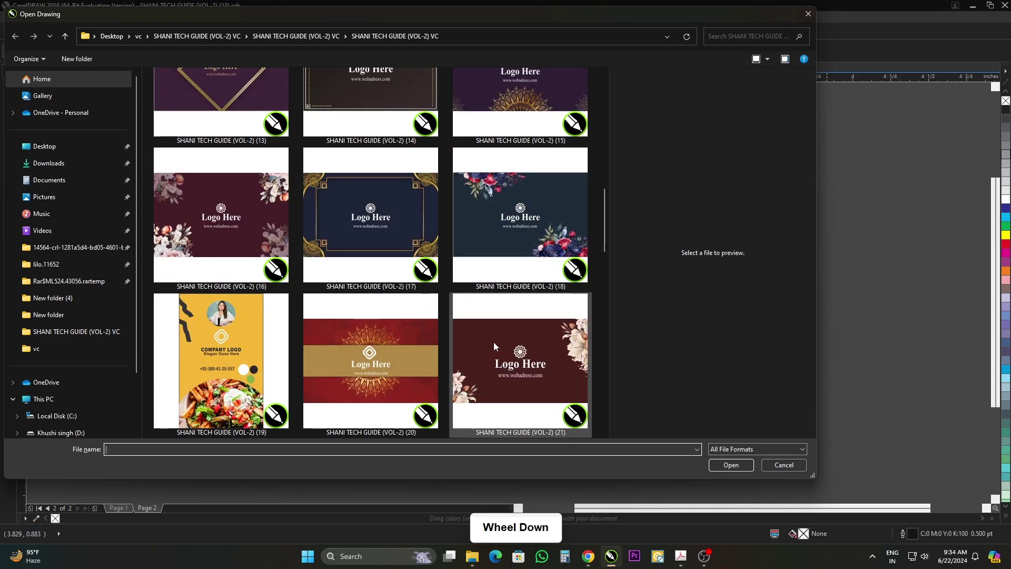
scroll("up", 3)
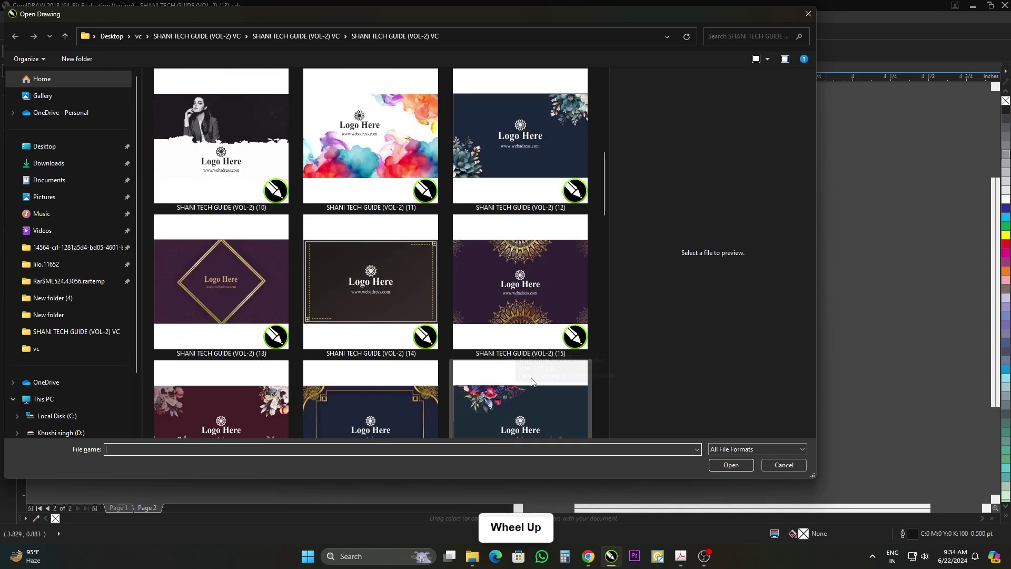
left_click(398, 371)
left_click(748, 490)
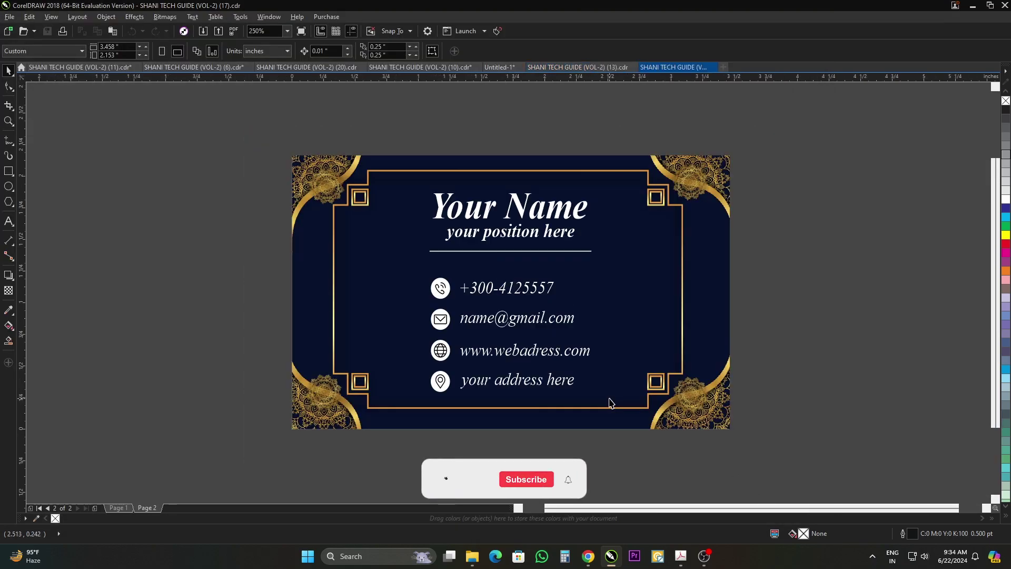
left_click(873, 426)
key("Page_Up")
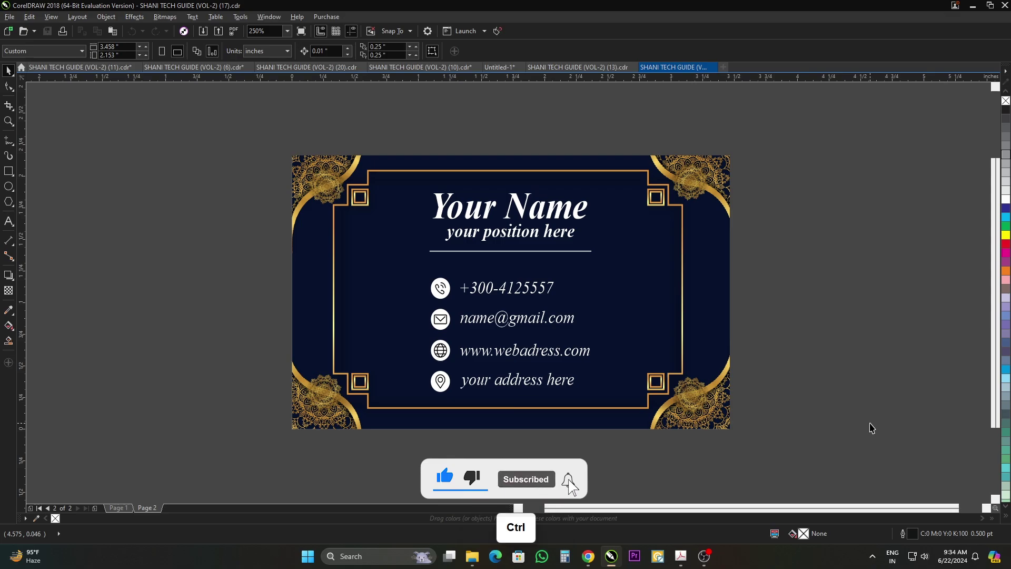
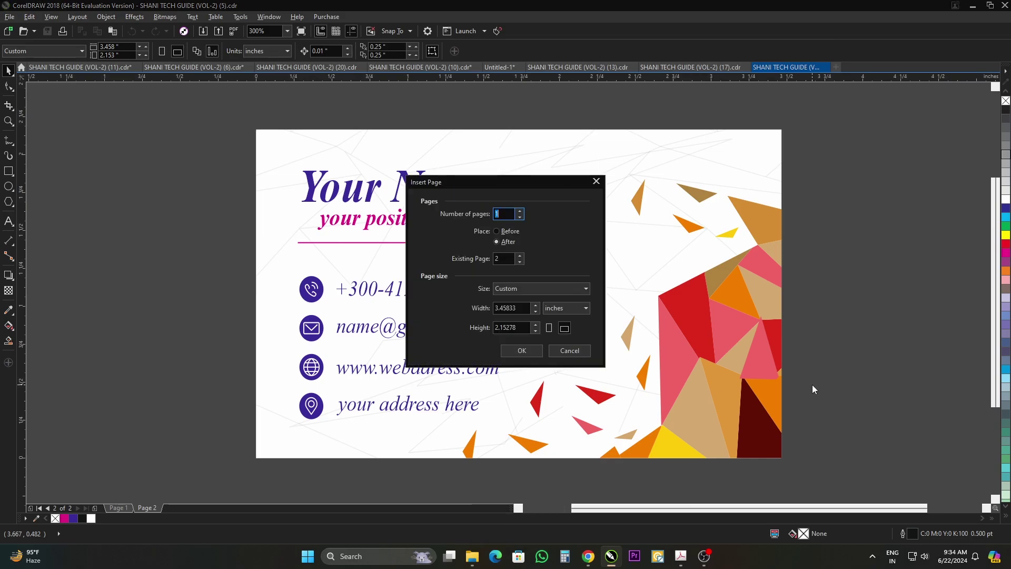
Step: Cancel the Insert Page prompt, scroll the template folder and open the red-and-black wave template (33)
left_click(589, 357)
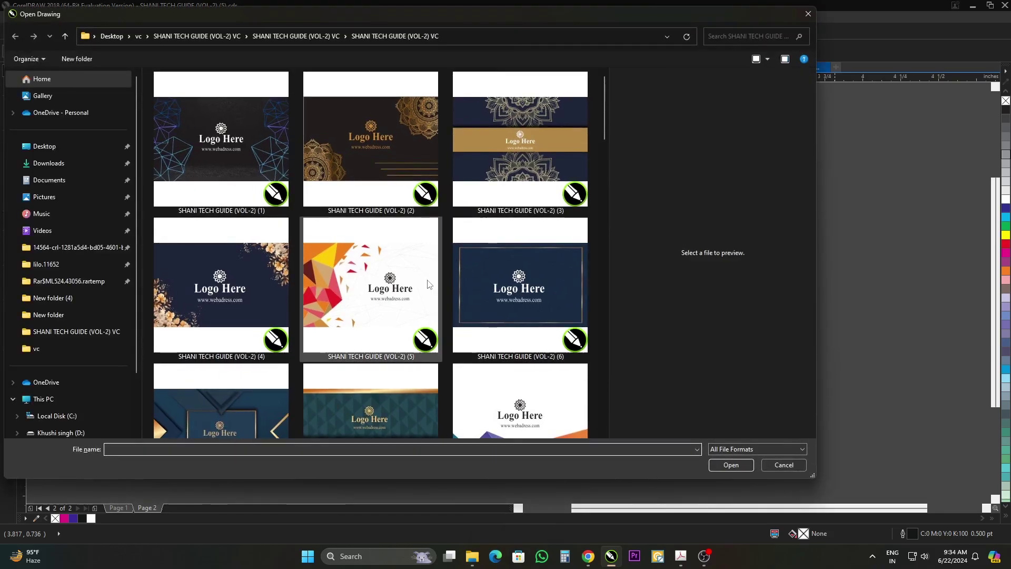
scroll("down", 3)
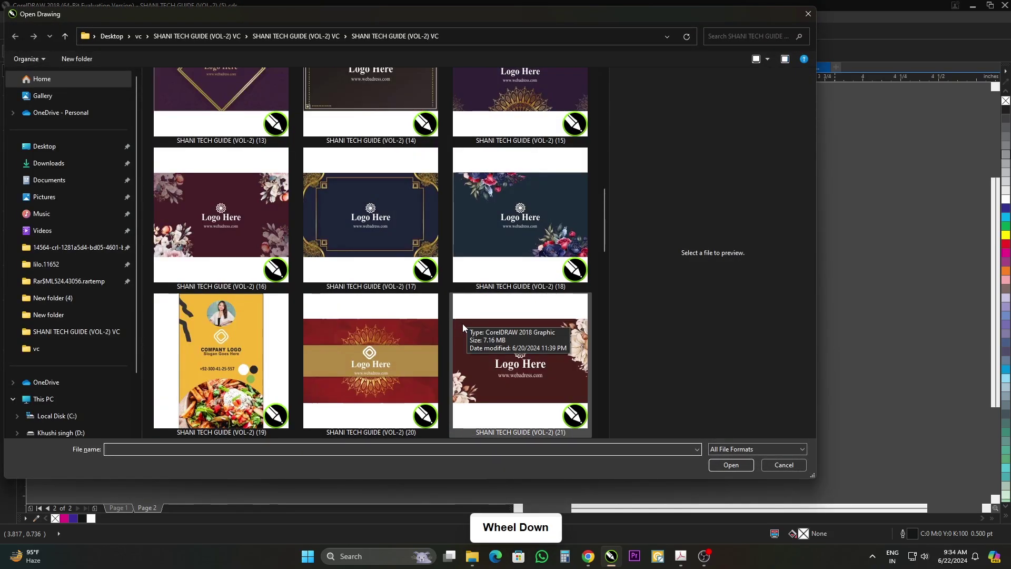
scroll("down", 3)
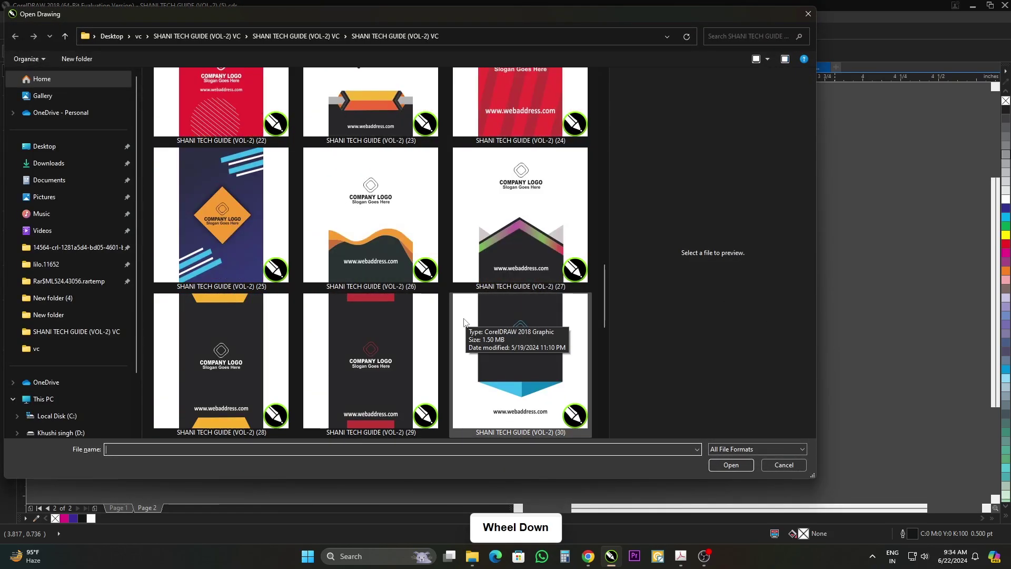
scroll("down", 3)
scroll("up", 3)
scroll("down", 3)
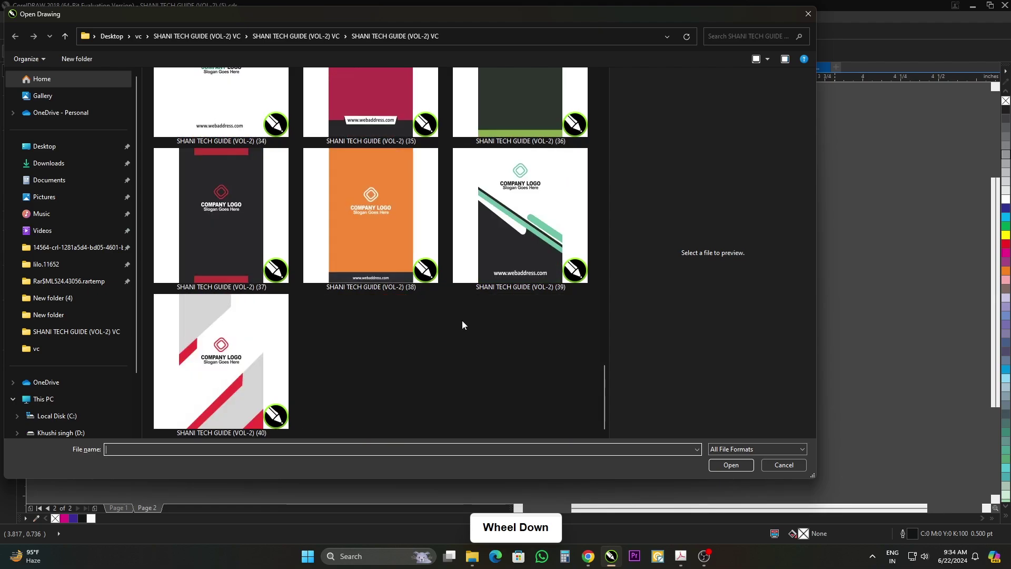
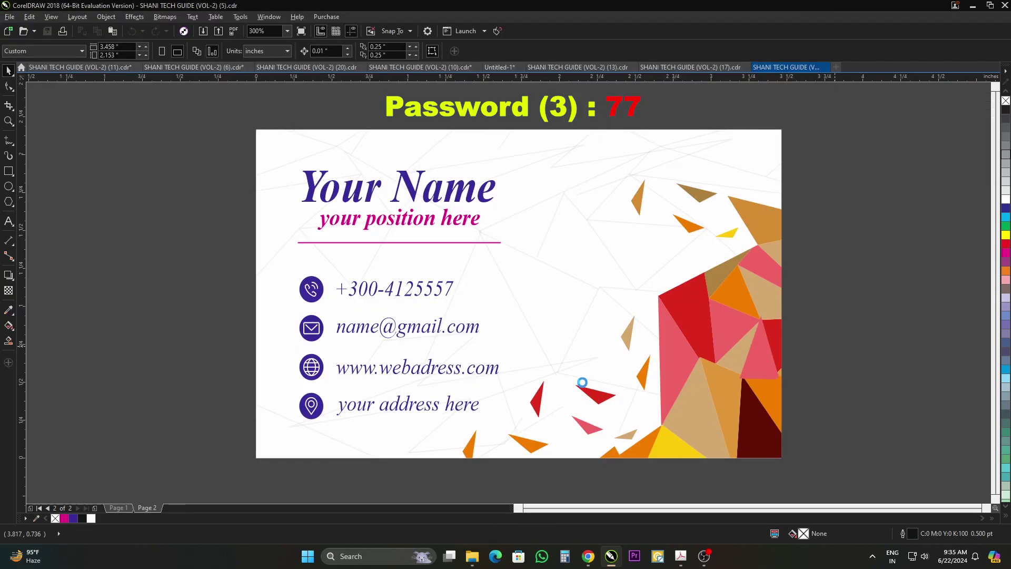
left_click(675, 331)
scroll("up", 3)
scroll("down", 3)
scroll("up", 3)
scroll("up", 3)
scroll("down", 3)
left_click(604, 347)
Step: Look over template 33's Company Logo front and its back side, zooming in
left_click(124, 510)
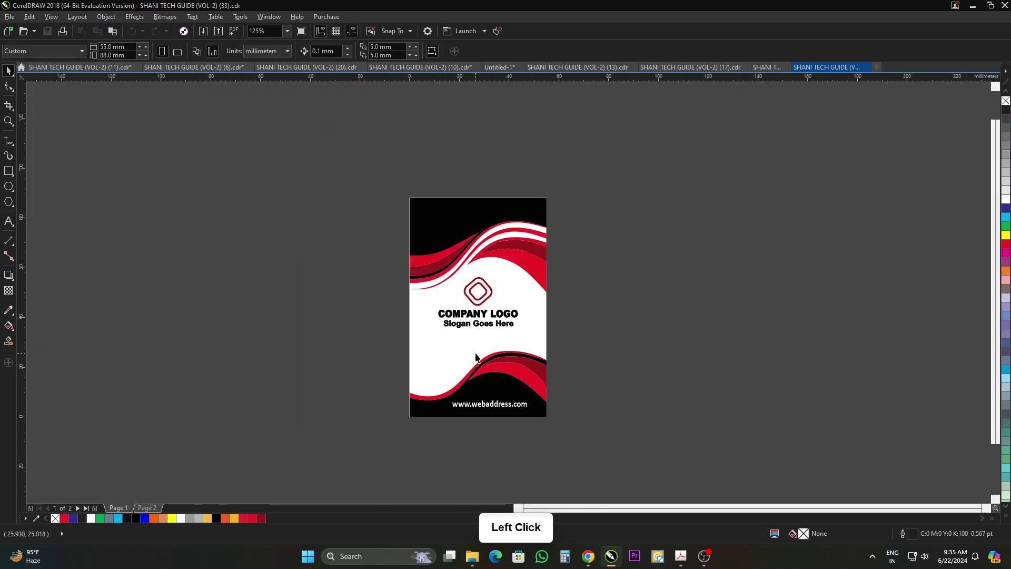
scroll("up", 3)
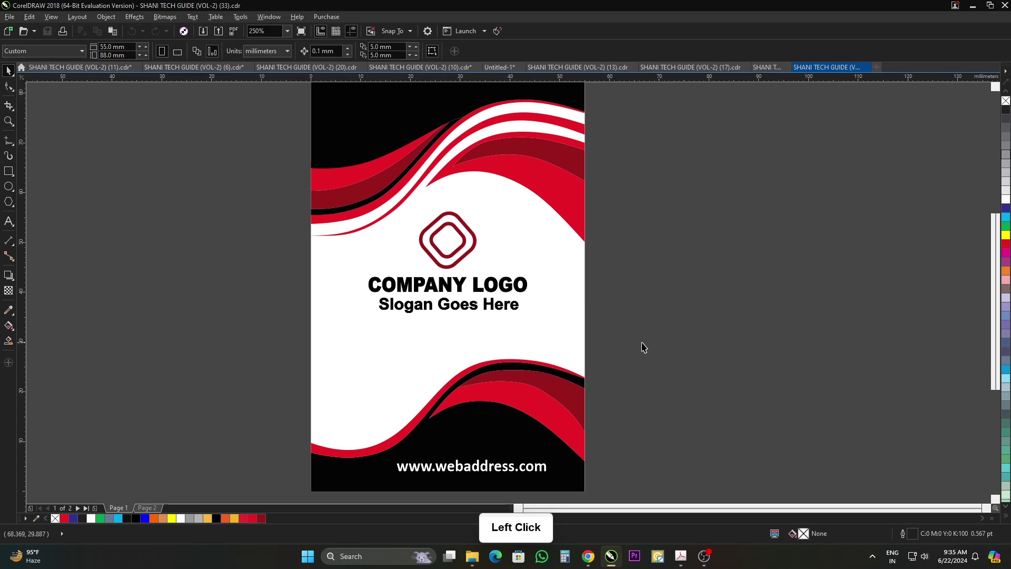
key("Page_Down")
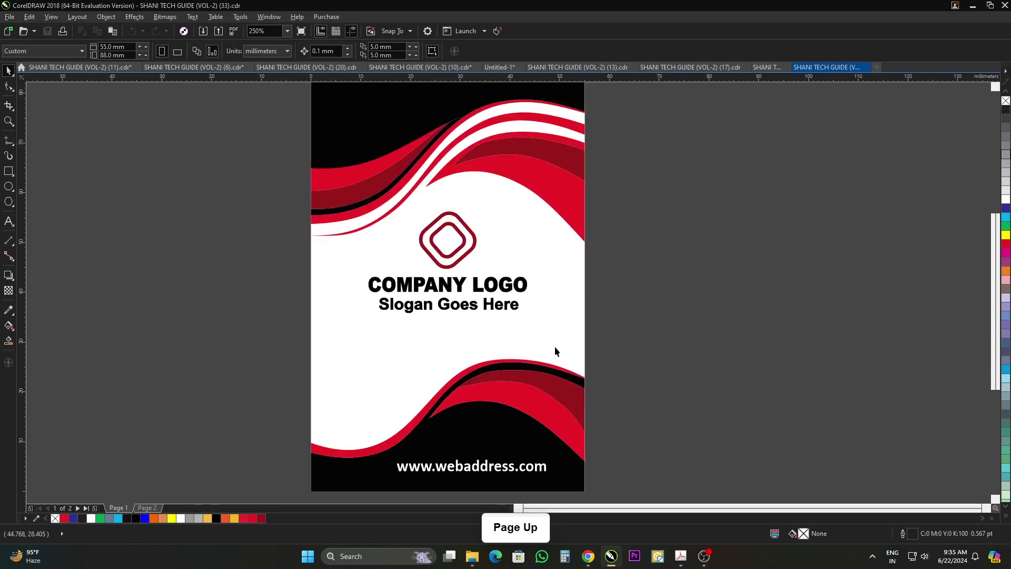
scroll("down", 3)
left_click(572, 312)
Step: Bring up the template folder with Ctrl+O, preview template 22, then pick another template file
key("ctrl+o")
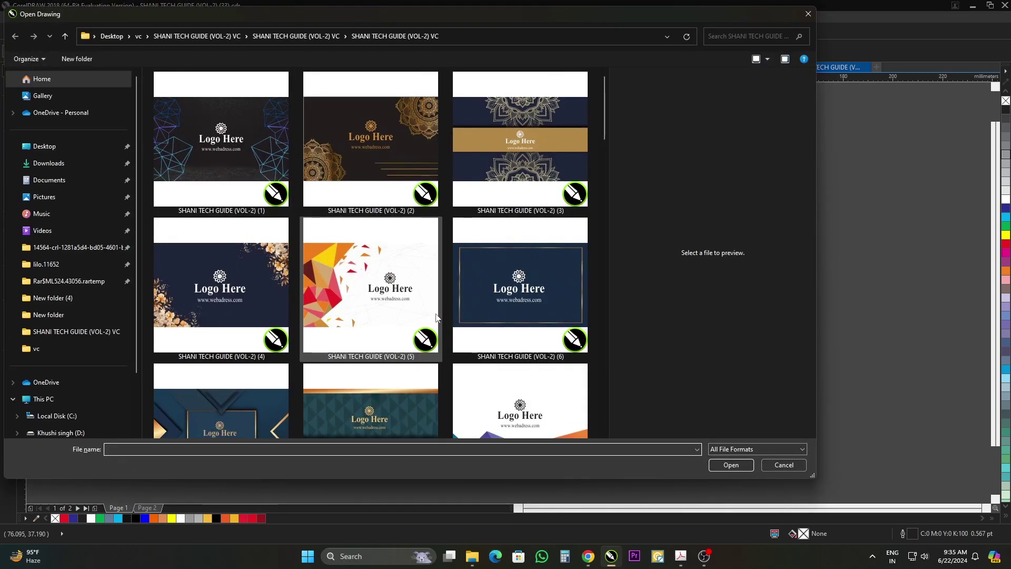
scroll("down", 3)
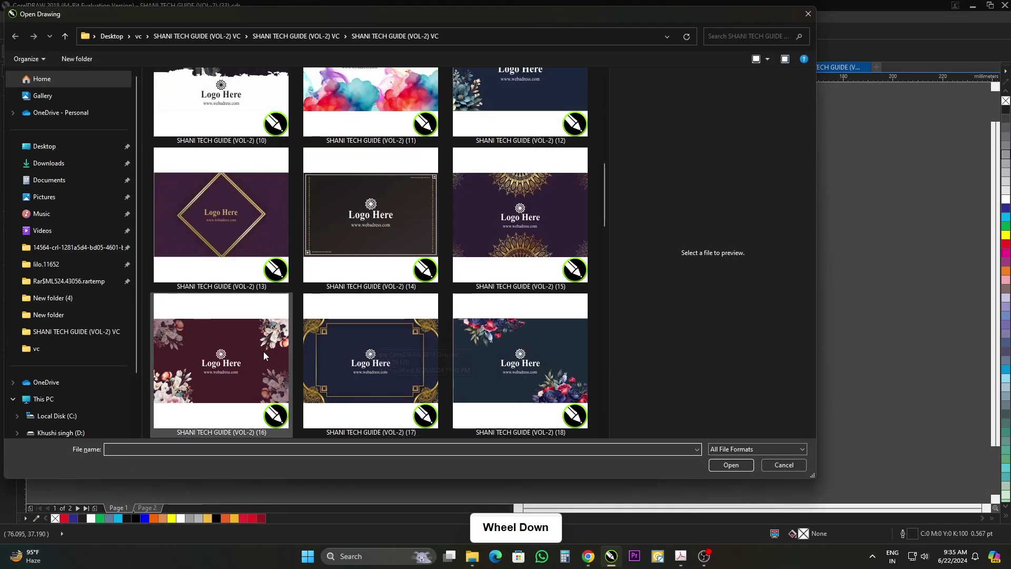
scroll("down", 3)
left_click(241, 270)
left_click(243, 345)
scroll("down", 3)
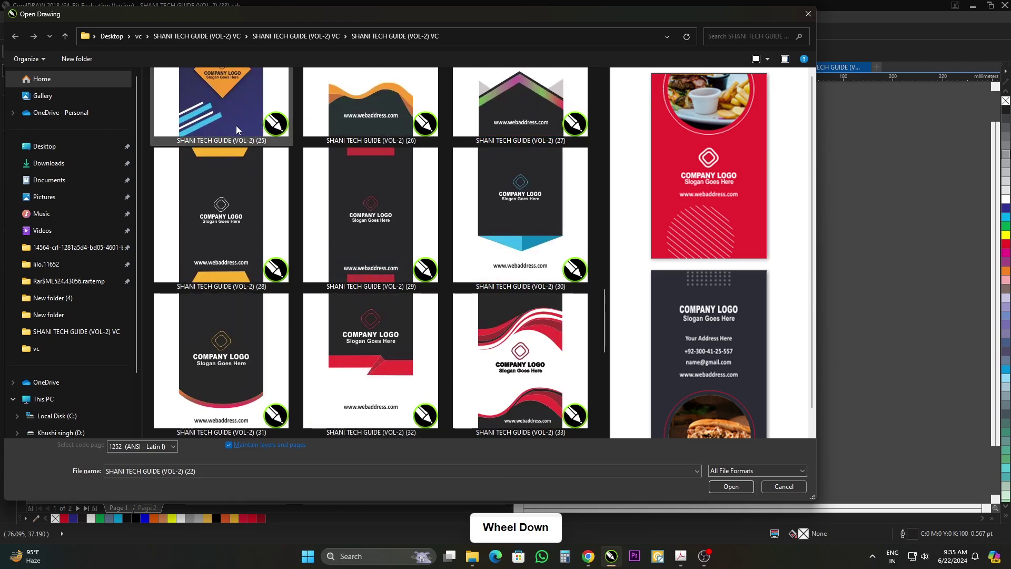
left_click(238, 124)
Step: Open the blue geometric template (1), view its contact-details back and cancel the Insert Page prompt
left_click(733, 490)
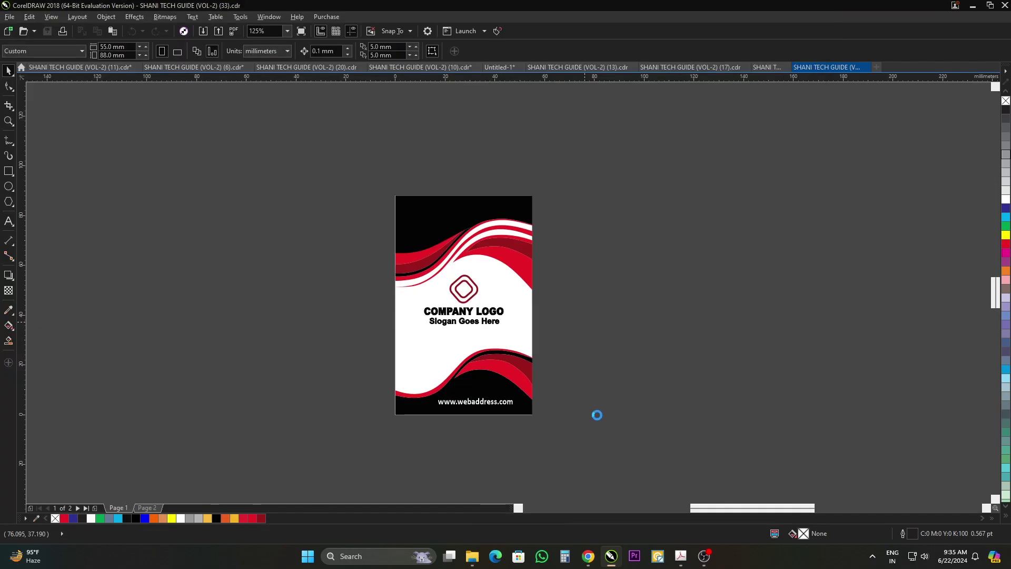
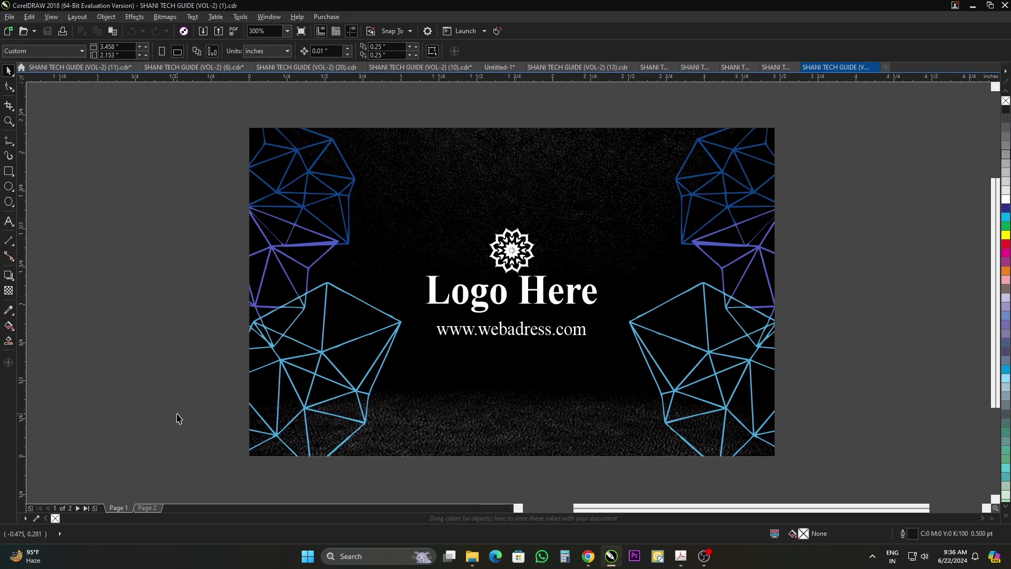
key("Page_Down")
key("Page_Down")
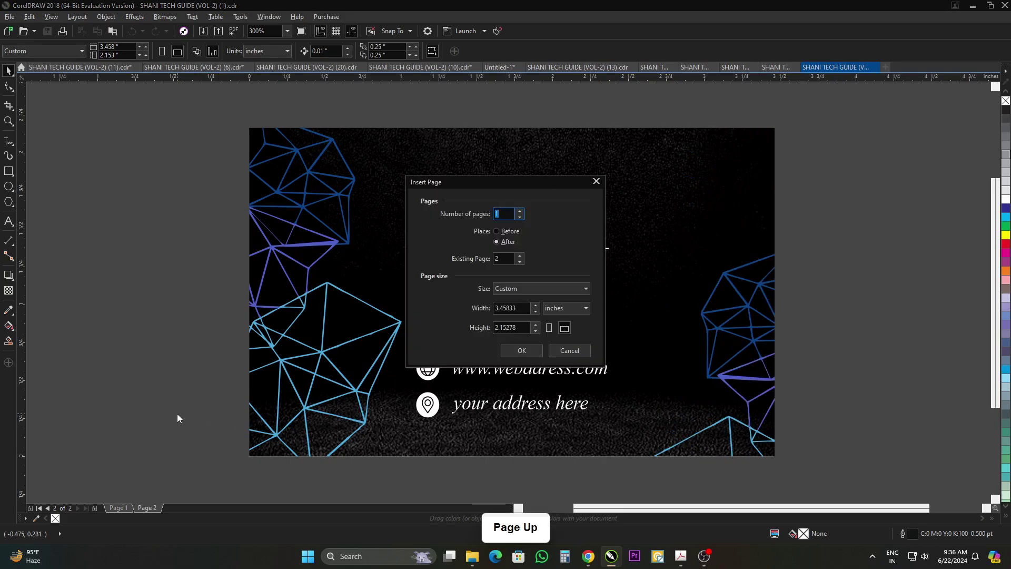
left_click(569, 356)
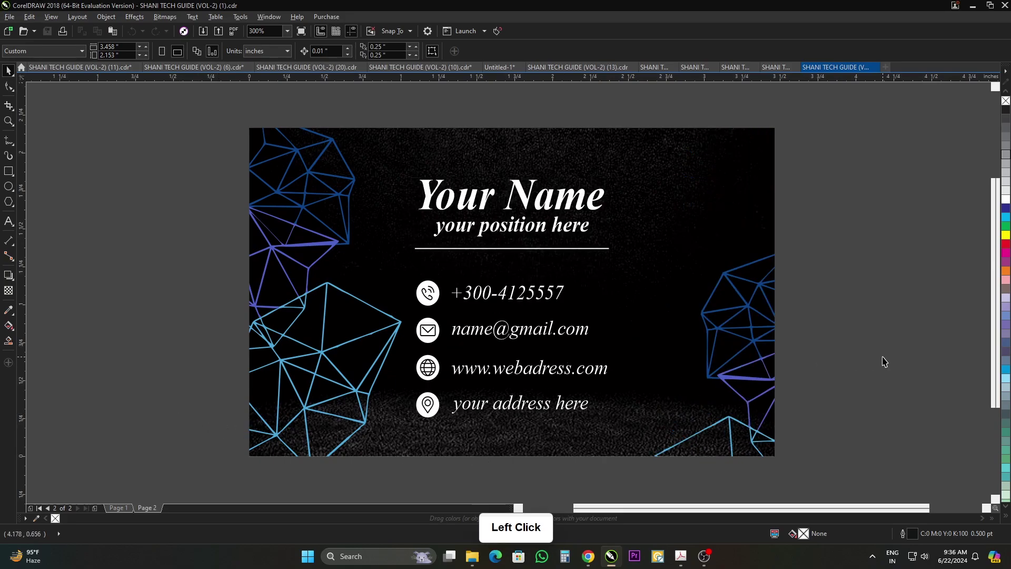
Step: Open the gold mandala template (2) from the template folder and page to its back side
key("ctrl+o")
left_click(377, 167)
left_click(736, 492)
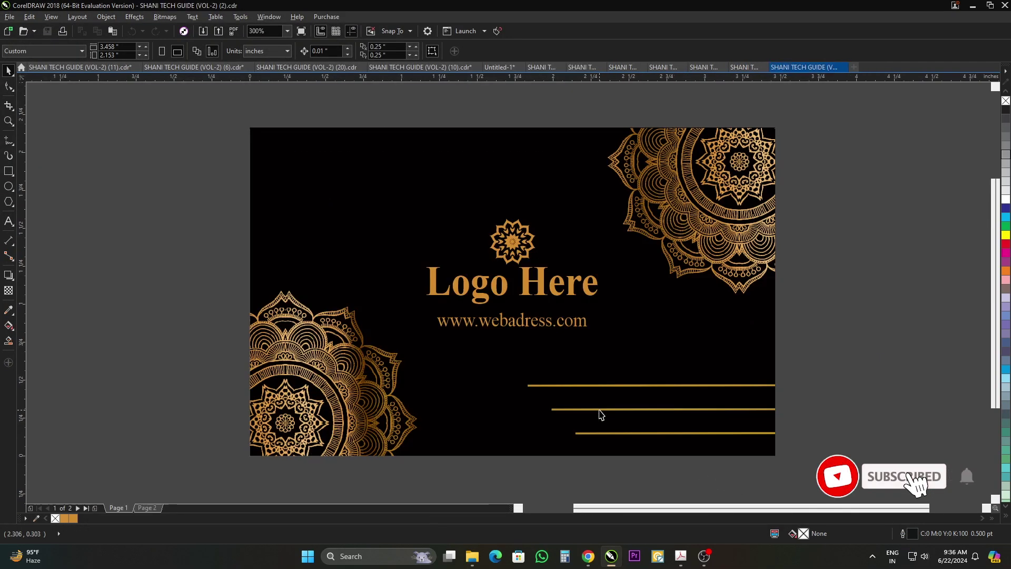
left_click(798, 384)
key("Page_Down")
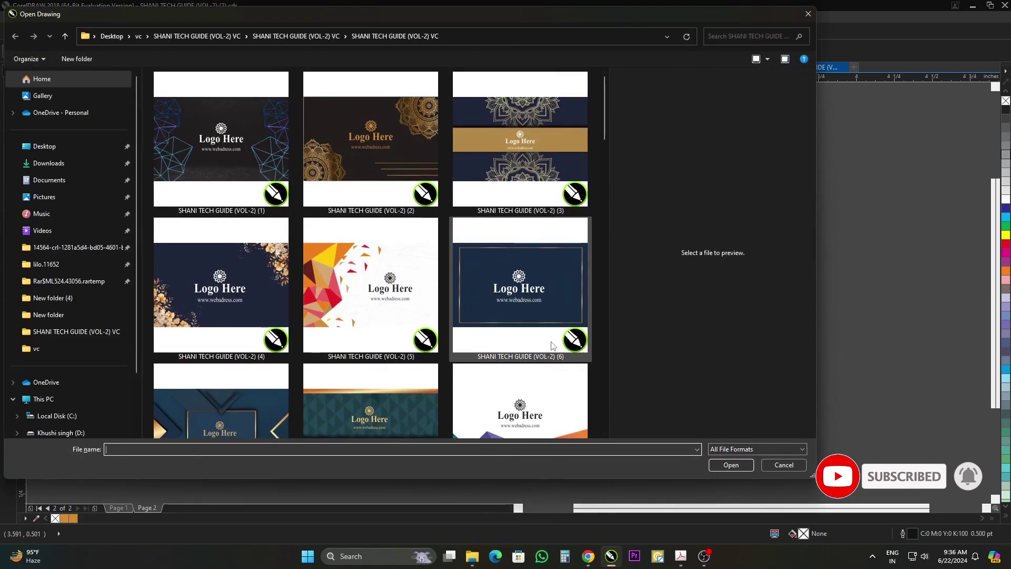
Step: Open the black gold-dotted template 14 and flip between its front and back pages
scroll("down", 3)
scroll("down", 3)
left_click(401, 245)
left_click(731, 486)
left_click(823, 367)
key("Page_Up")
key("Page_Down")
Step: Open the dark floral navy template 18 and page to its back side with the contact details
key("ctrl+o")
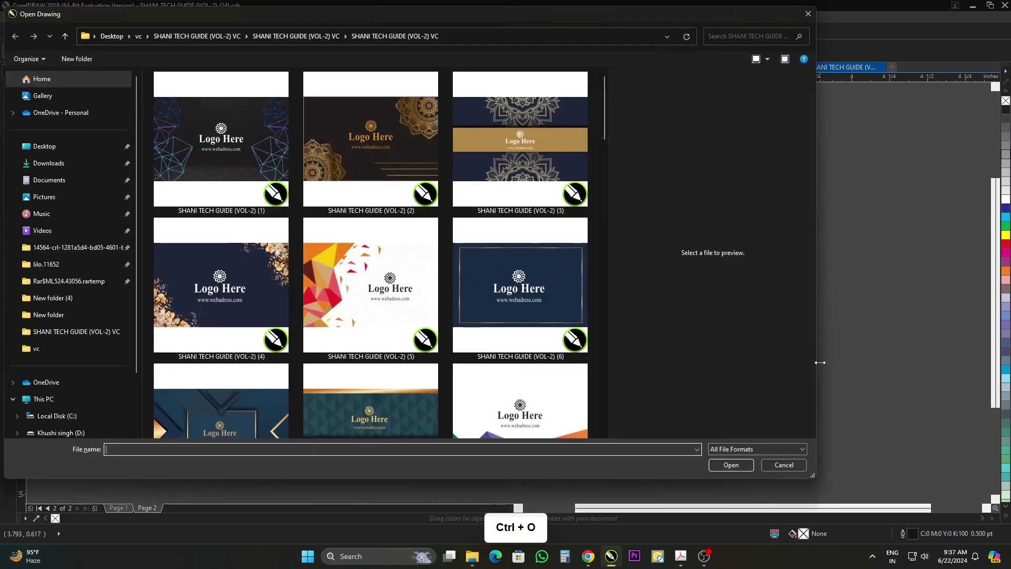
scroll("down", 3)
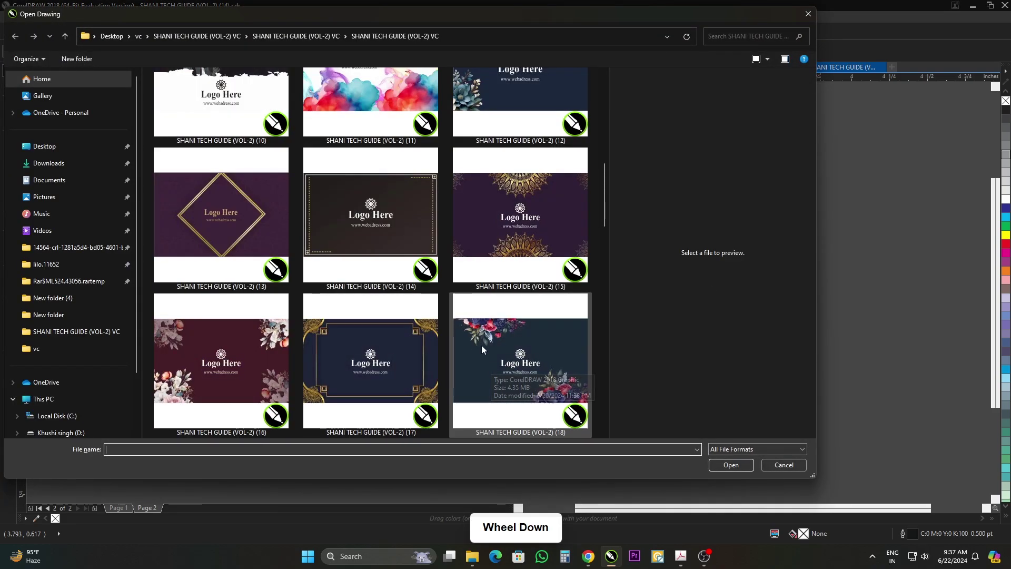
scroll("down", 3)
left_click(403, 243)
left_click(259, 242)
left_click(525, 250)
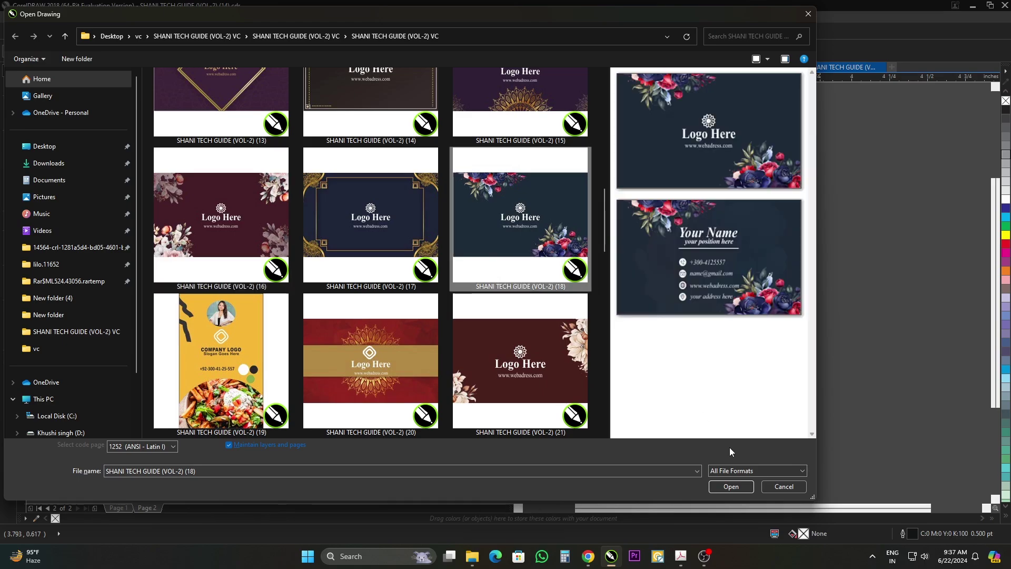
left_click(741, 492)
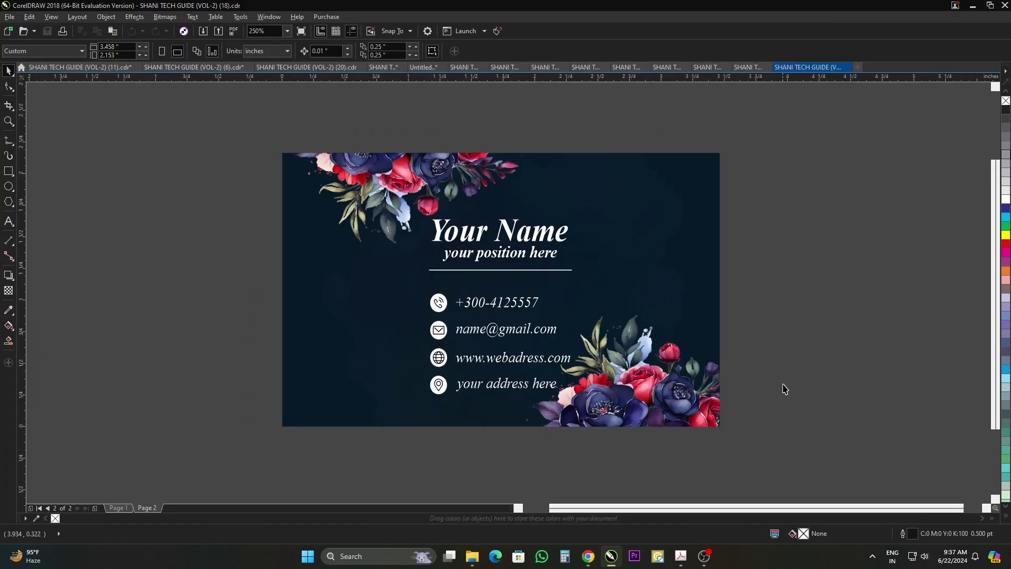
left_click(789, 386)
key("Page_Down")
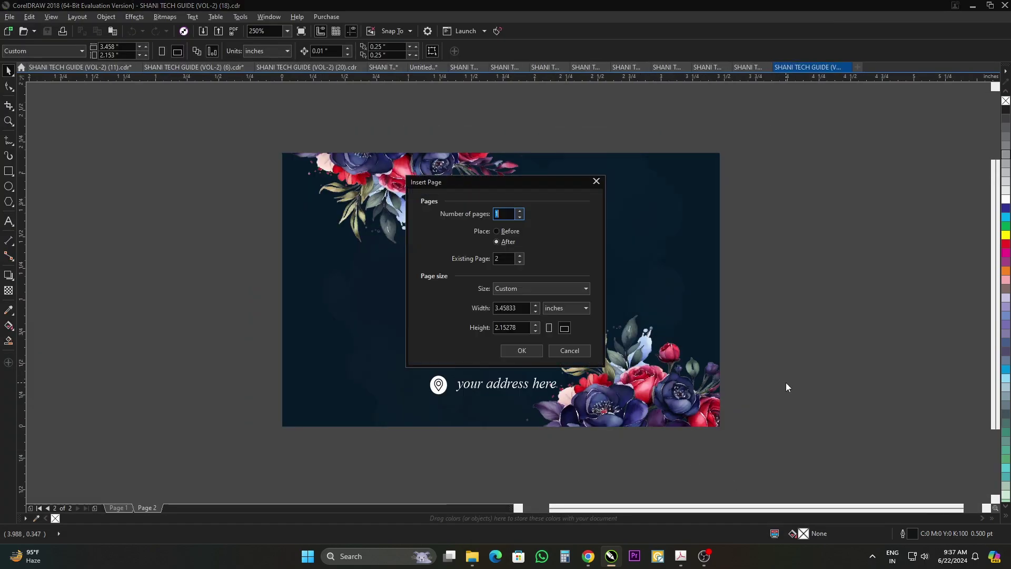